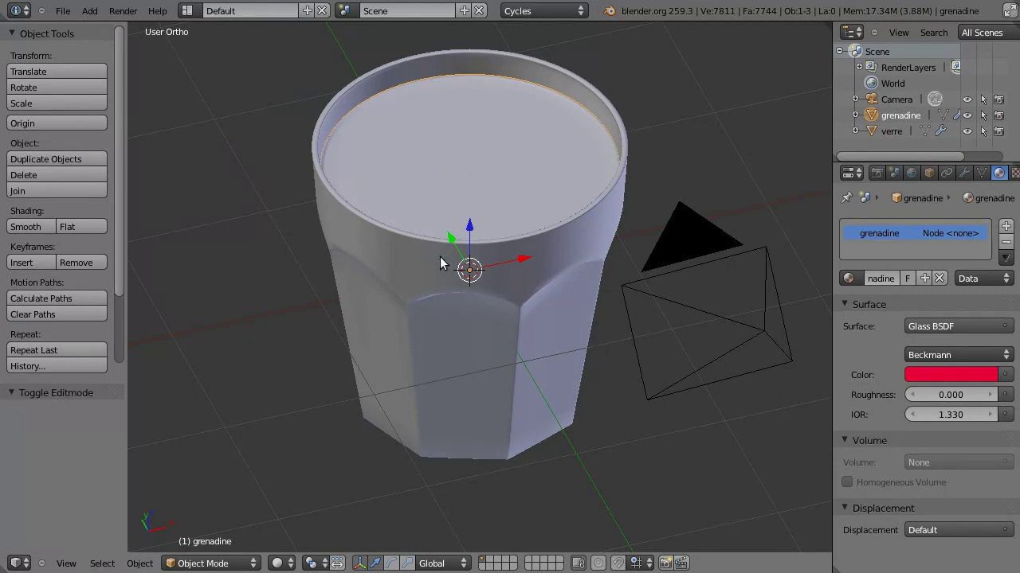
Orbit and zoom around the faceted glass with its red grenadine liquid to inspect it
middle_click(453, 256)
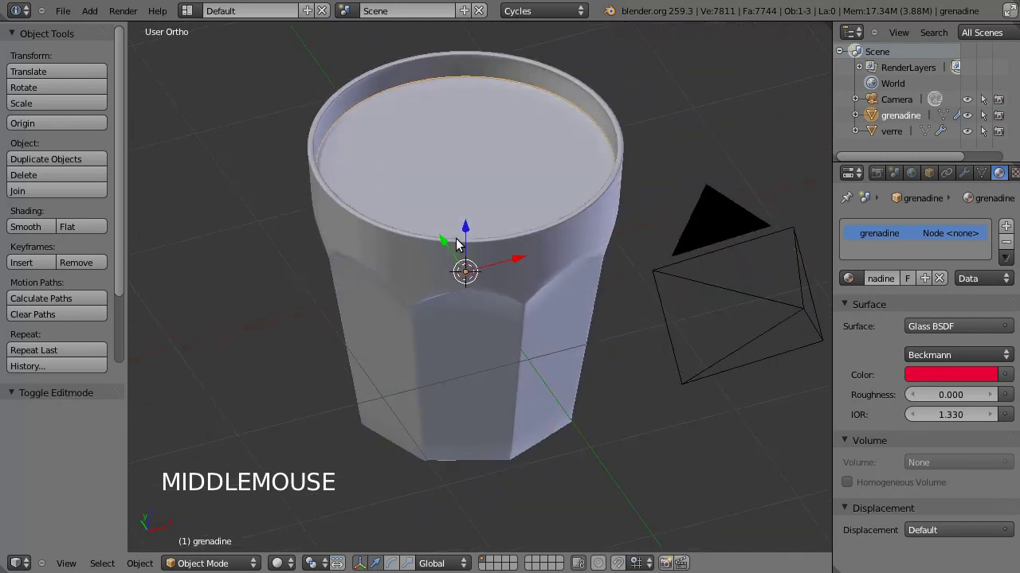
scroll(down, 3)
middle_click(460, 269)
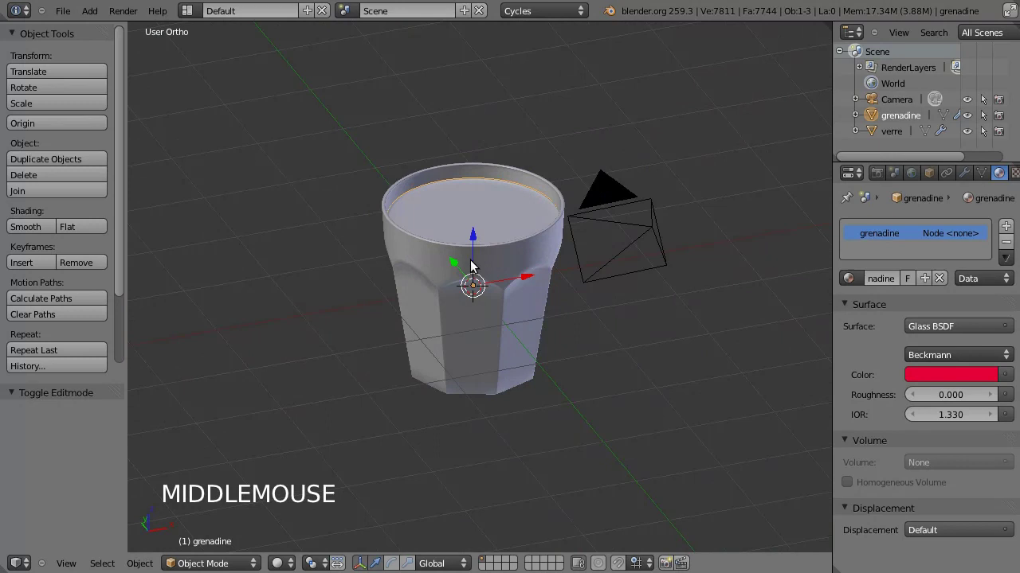
scroll(down, 3)
middle_click(465, 284)
scroll(up, 3)
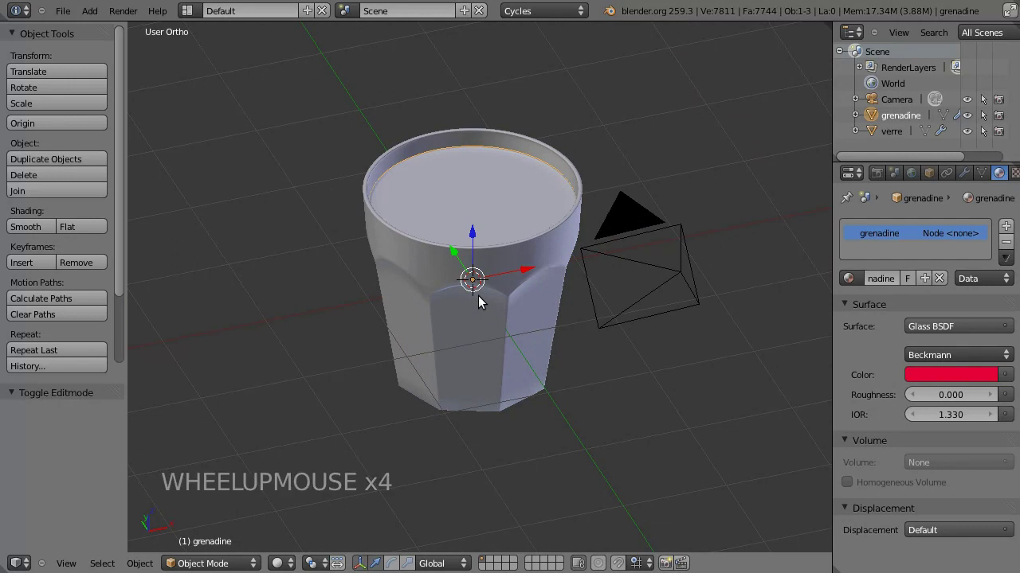
Add a Mesh Plane and lower it along Z to about −1 beneath the glass
key(shift+a)
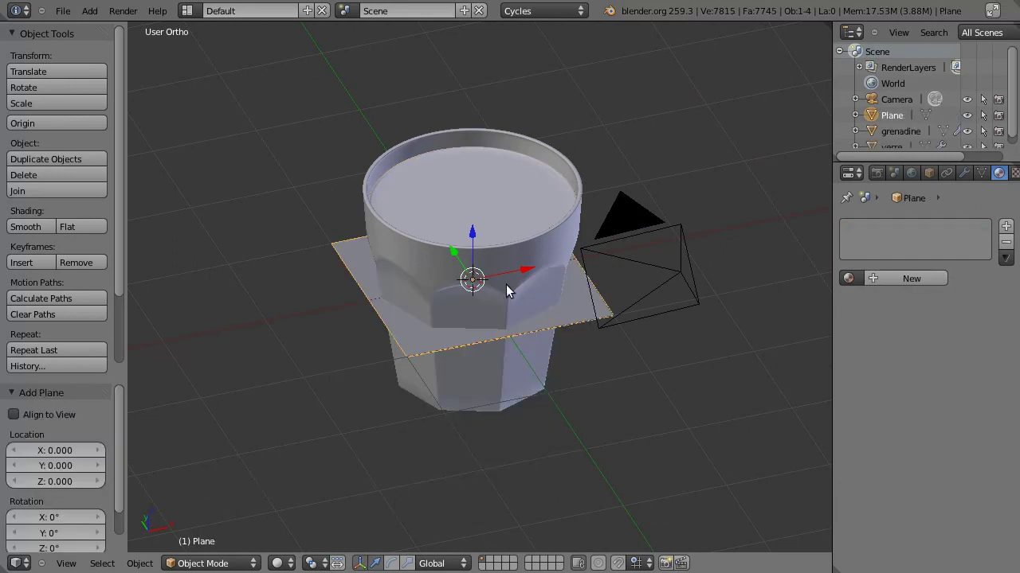
middle_click(478, 276)
middle_click(489, 267)
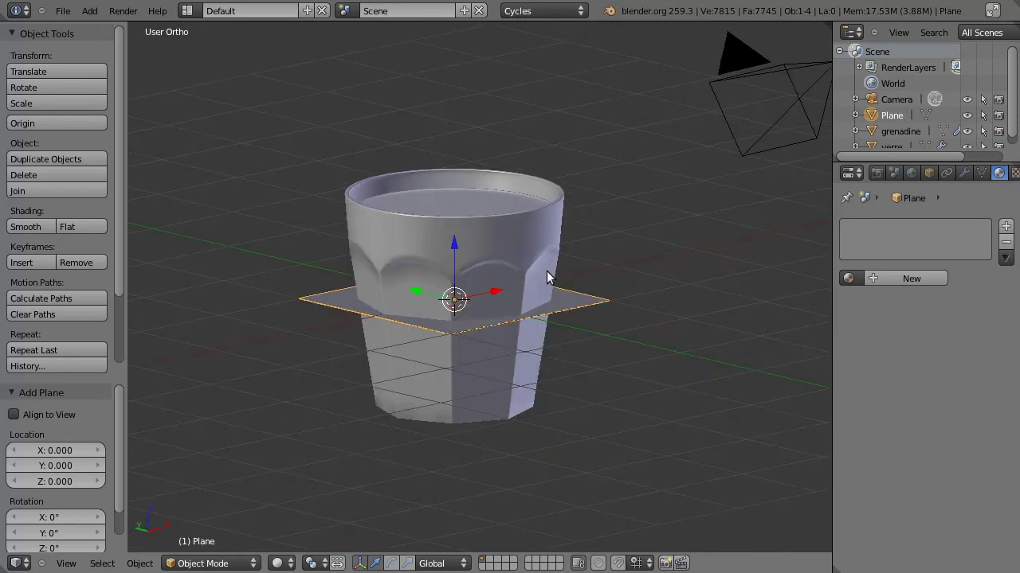
key(g)
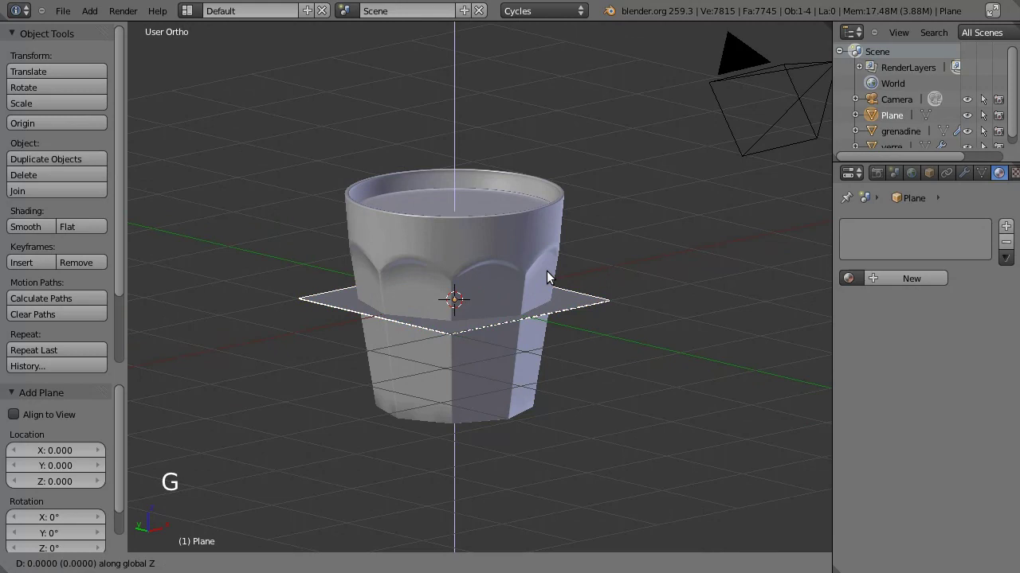
key(KP_1)
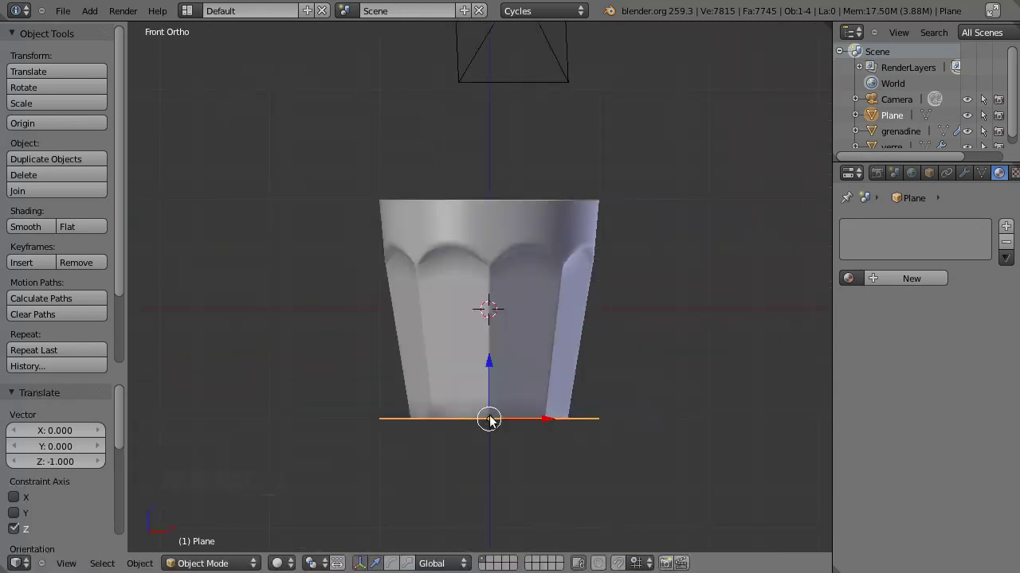
Check the plane's height against the glass base and start refining it along Z
middle_click(492, 417)
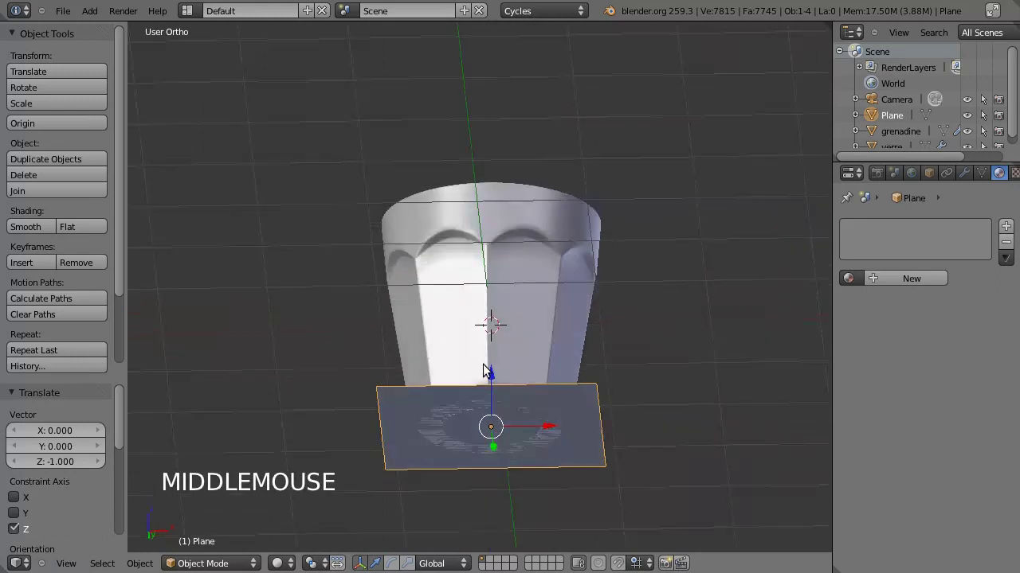
middle_click(519, 421)
scroll(up, 3)
middle_click(425, 303)
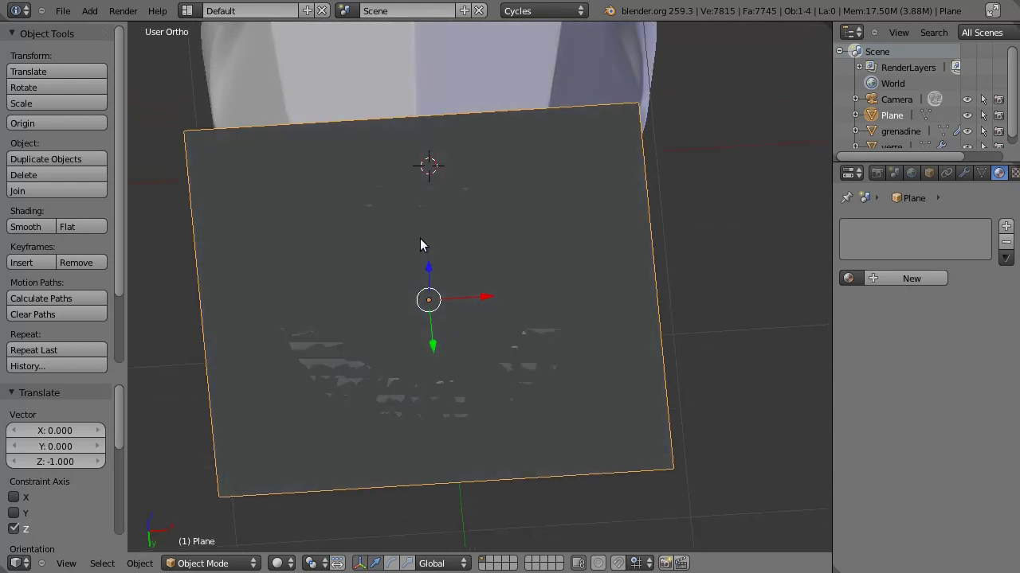
middle_click(386, 286)
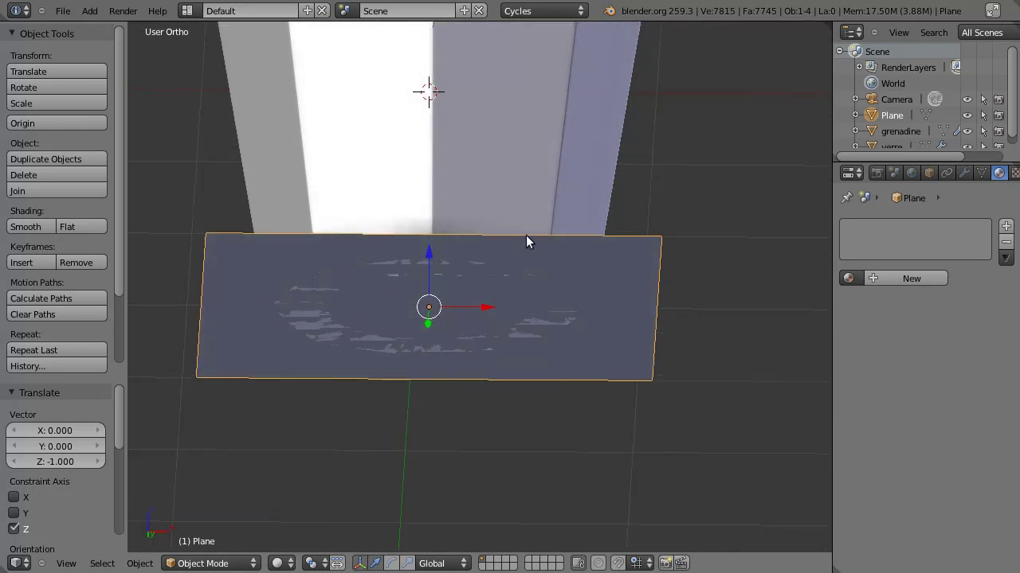
key(g)
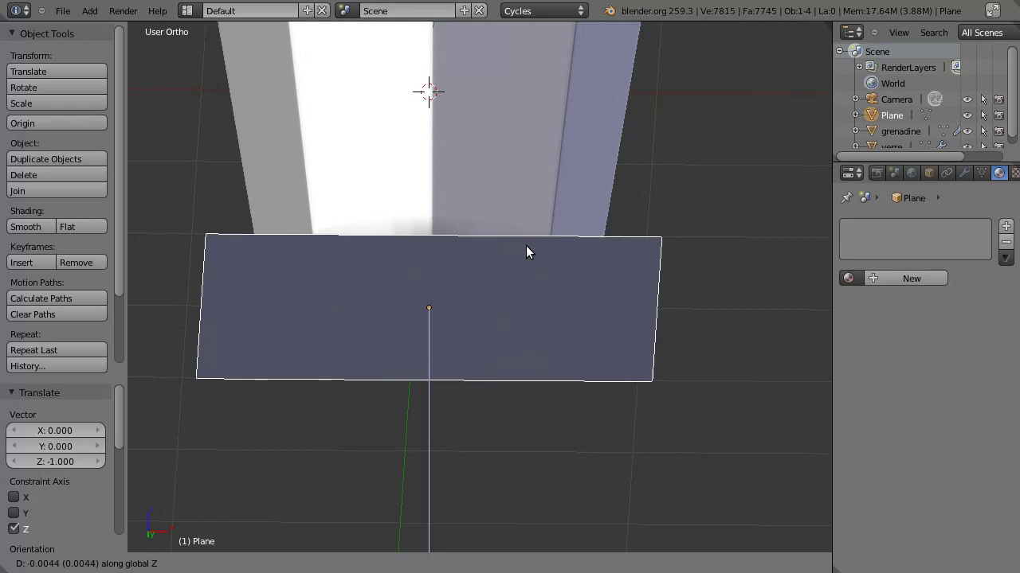
Set the plane flush with the bottom of the glass, verified from Front view
click(529, 256)
key(KP_1)
scroll(up, 3)
scroll(up, 3)
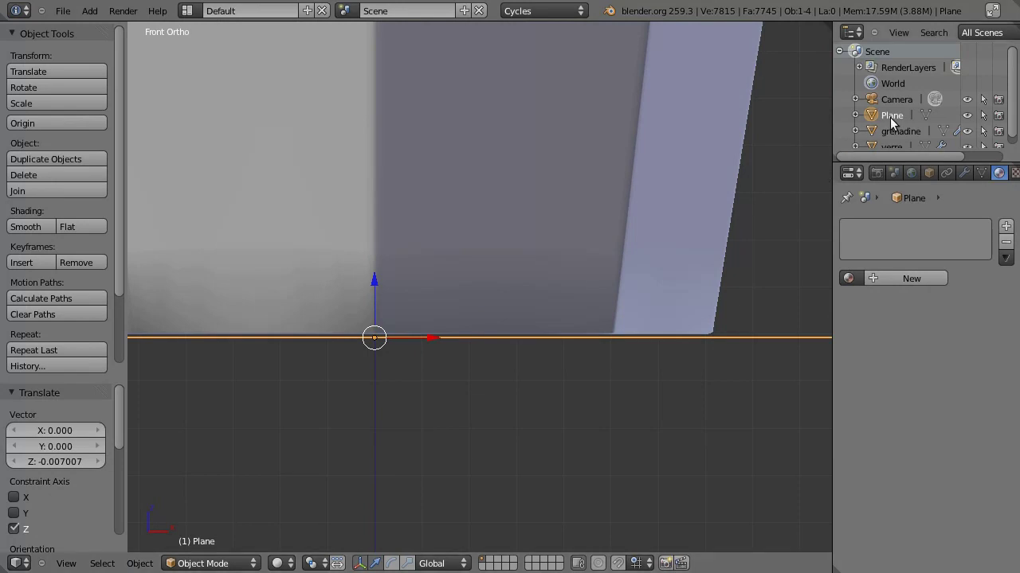
Rename the plane to 'sol' in the Outliner and look through the scene camera
click(898, 117)
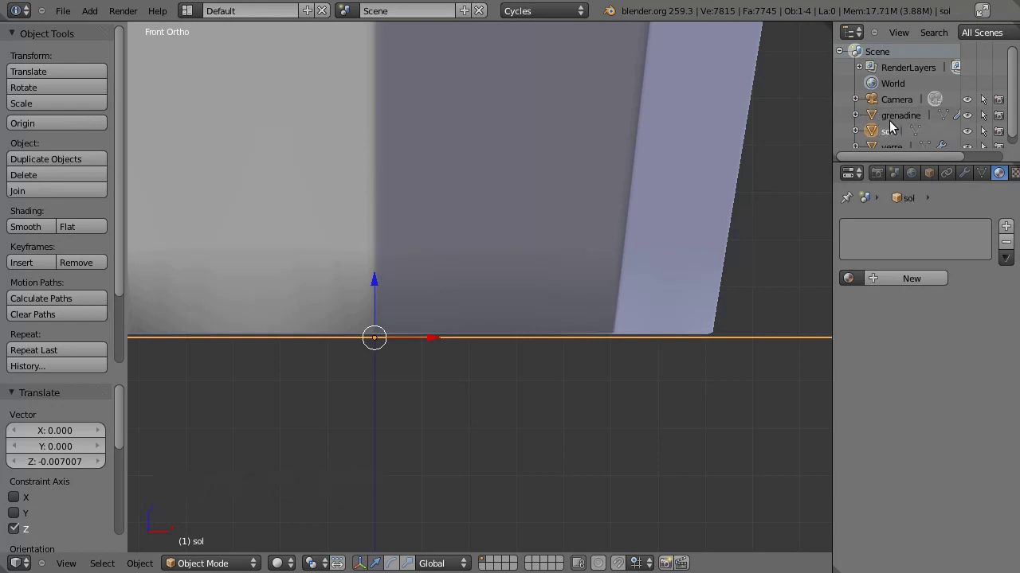
scroll(down, 3)
scroll(down, 3)
key(KP_0)
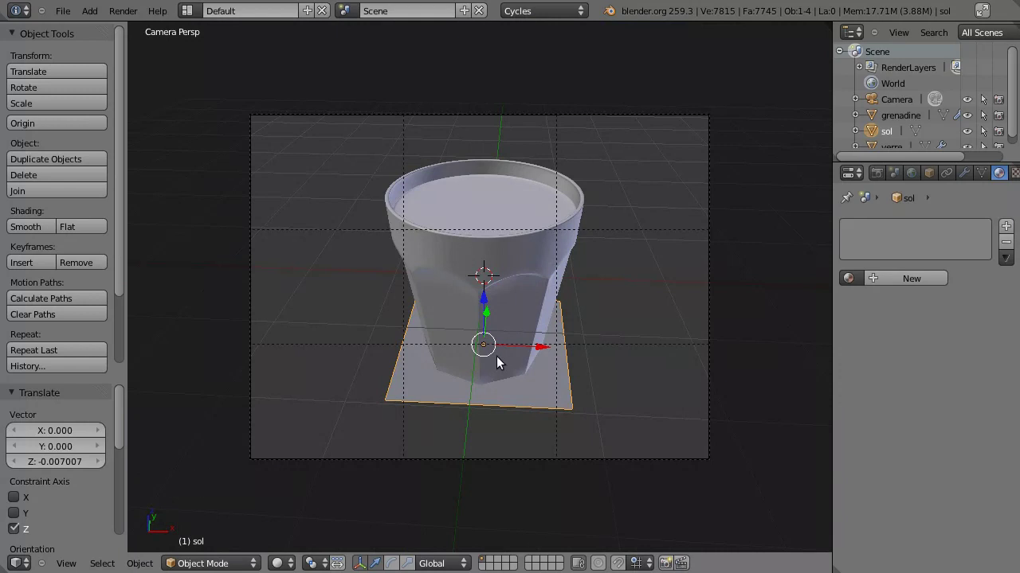
Scale the sol floor up about 1.48 times so it fills the camera frame
key(s)
click(553, 401)
key(s)
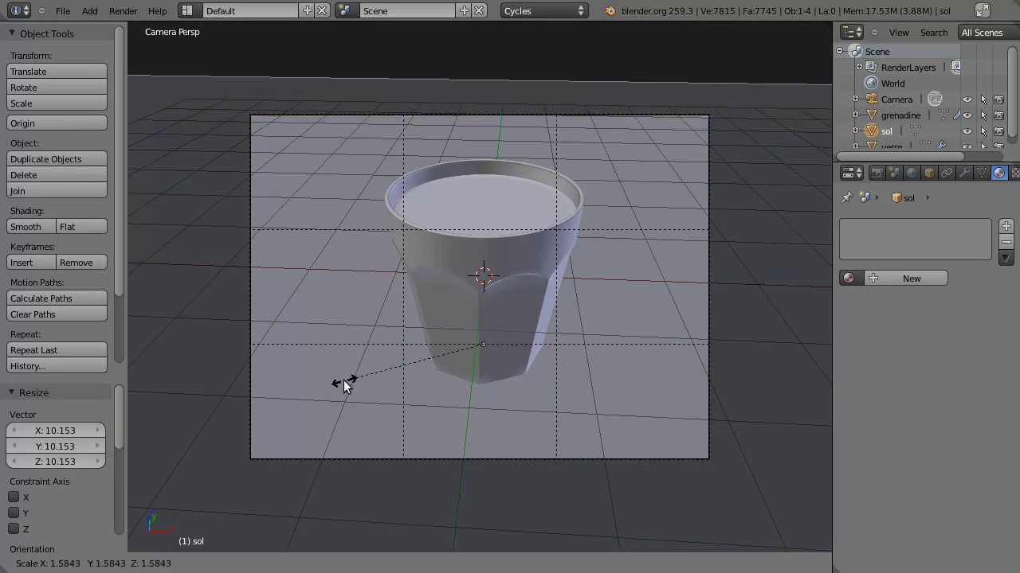
click(359, 380)
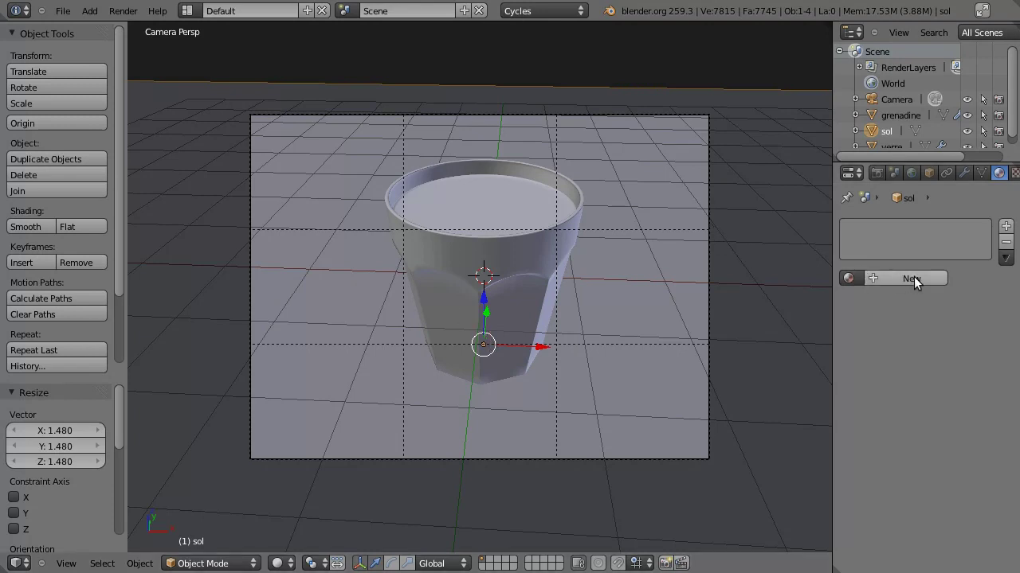
Give the floor a new white Diffuse BSDF material named 'sol'
click(923, 281)
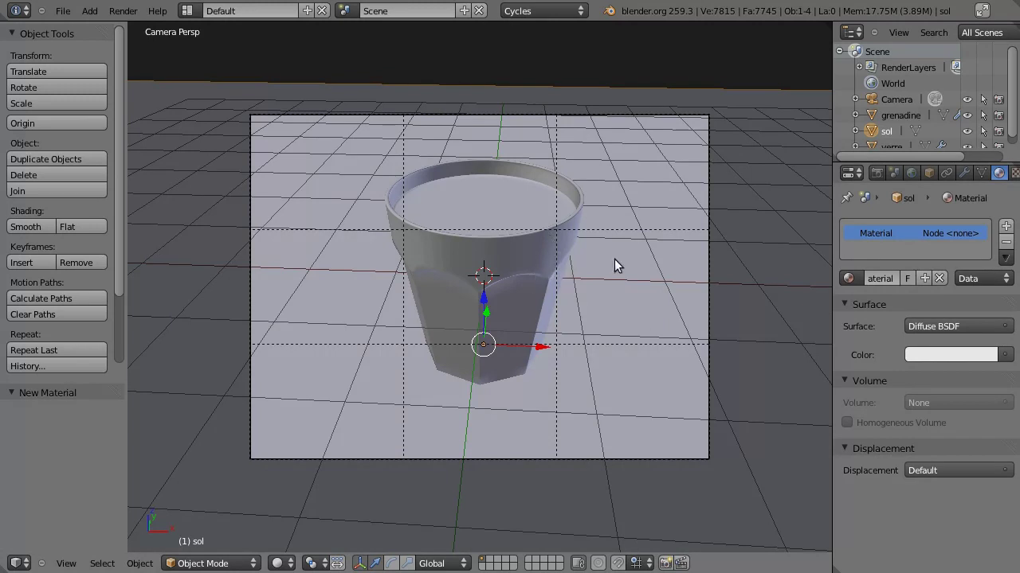
click(885, 286)
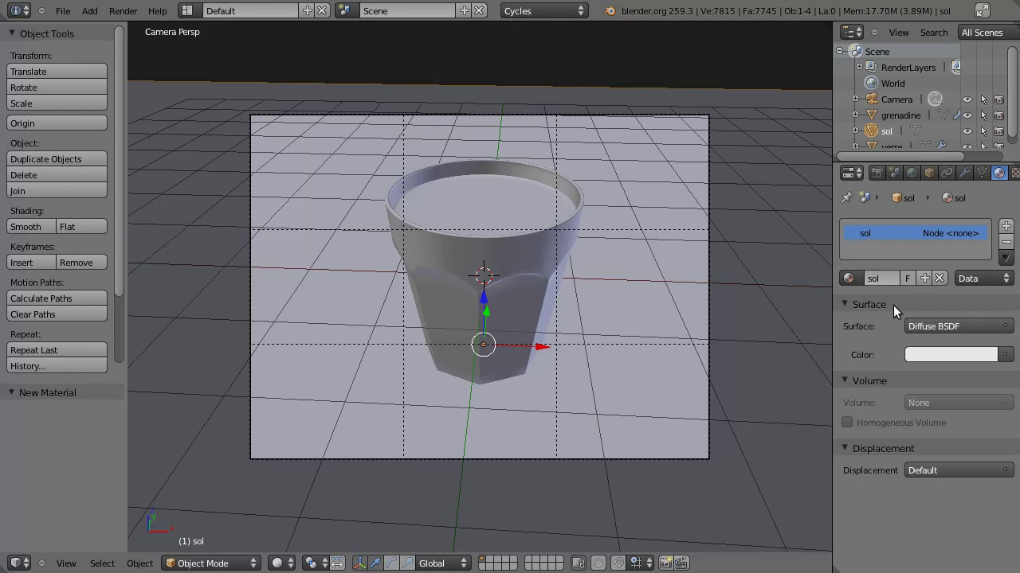
scroll(down, 3)
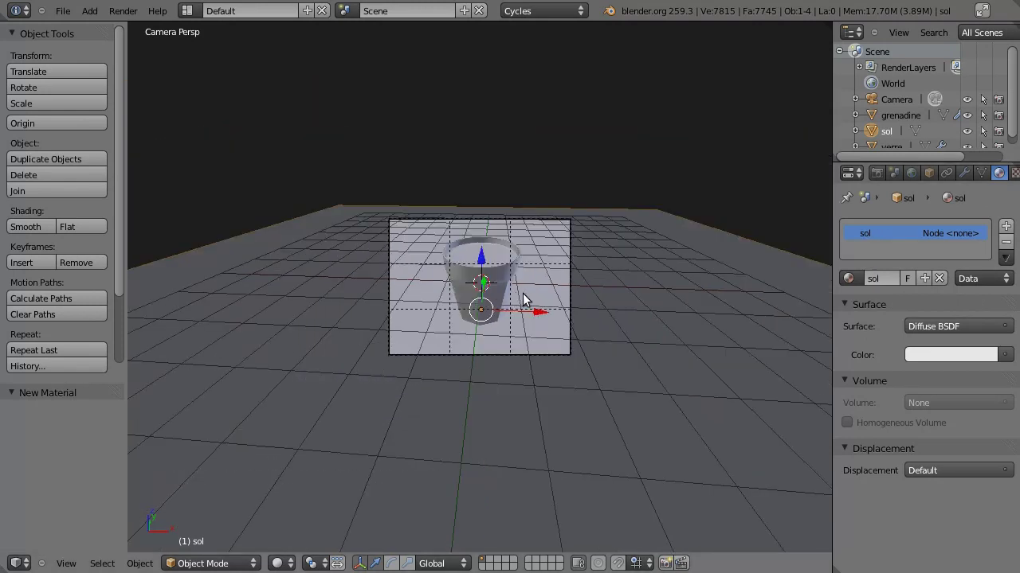
scroll(down, 3)
middle_click(436, 280)
scroll(down, 3)
middle_click(403, 291)
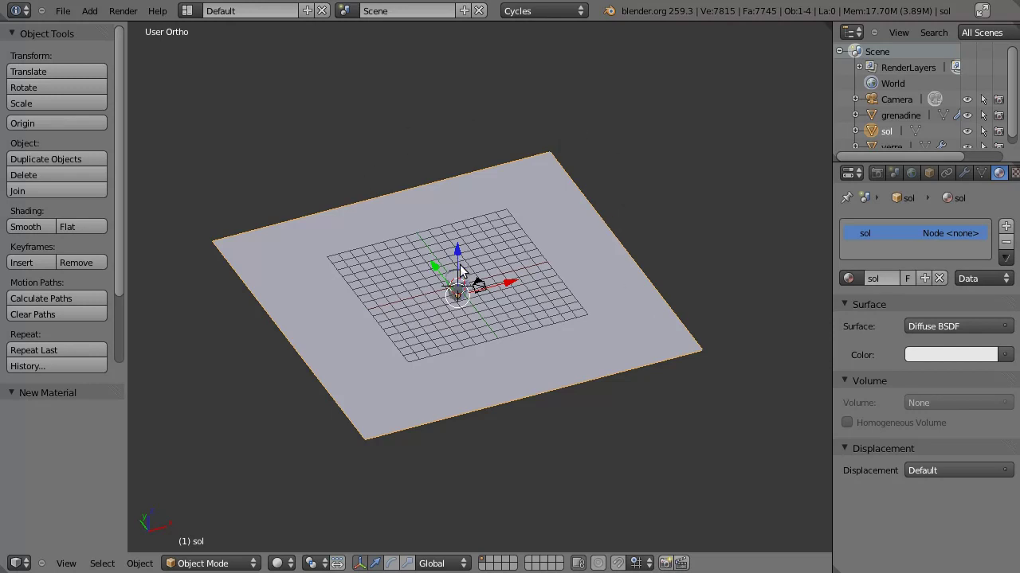
Add a second Mesh Plane to the scene beside the floor
key(shift+a)
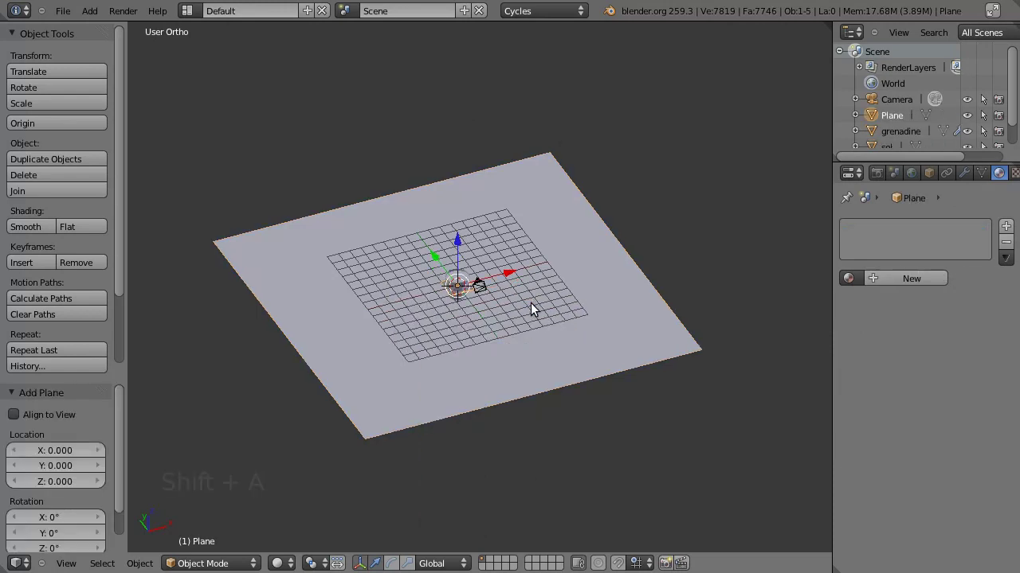
middle_click(501, 302)
scroll(up, 3)
scroll(down, 3)
Scale the new plane up about 8.5 times, then 1.77 times, to roughly floor size
key(s)
click(750, 505)
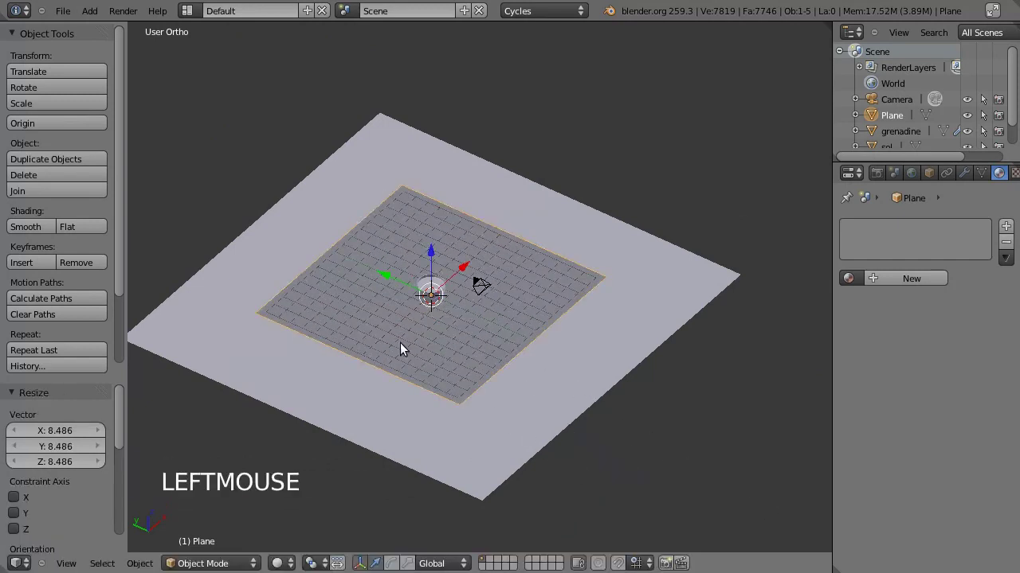
key(s)
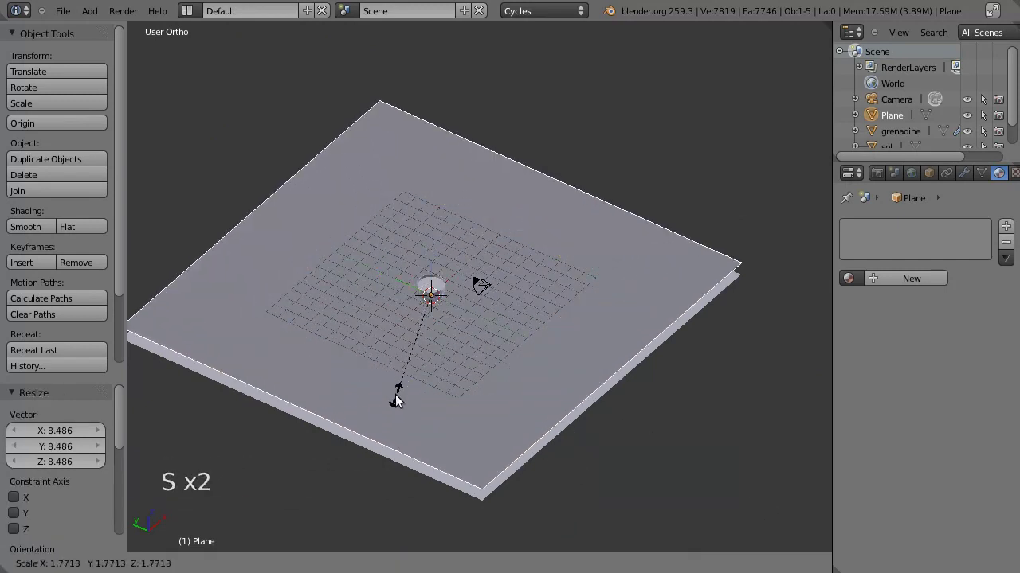
click(413, 392)
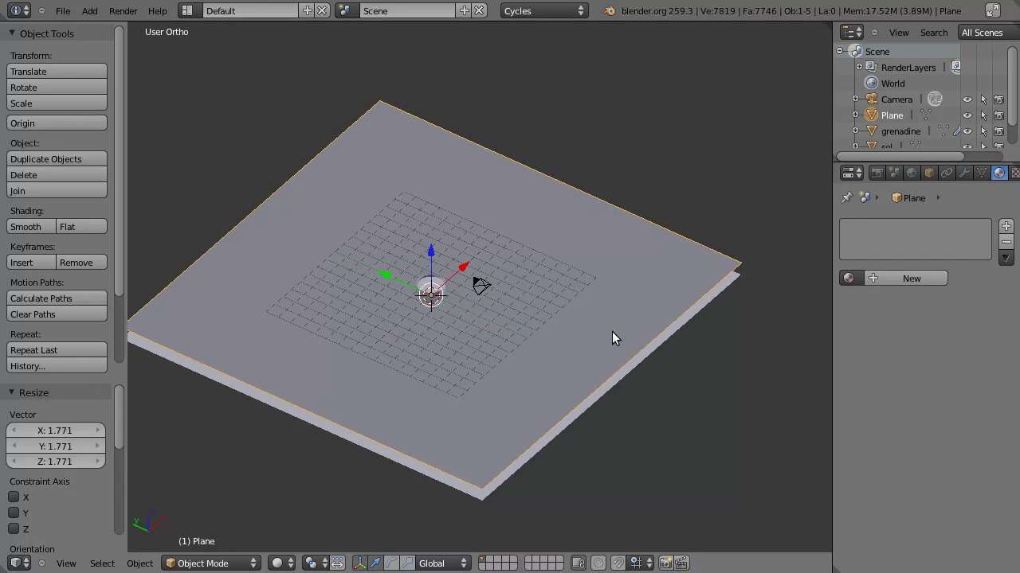
Rotate the second plane 90° around X so it stands upright as a wall
key(r)
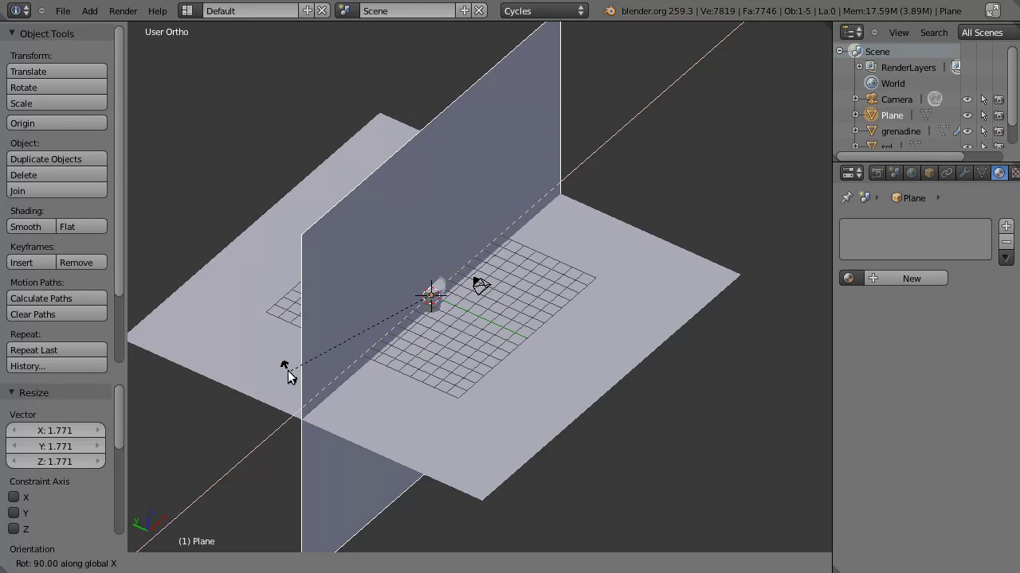
click(294, 372)
click(400, 282)
middle_click(457, 276)
Move the wall to the floor's edge, raise it 13.554 along Z and begin renaming it 'nord'
click(392, 207)
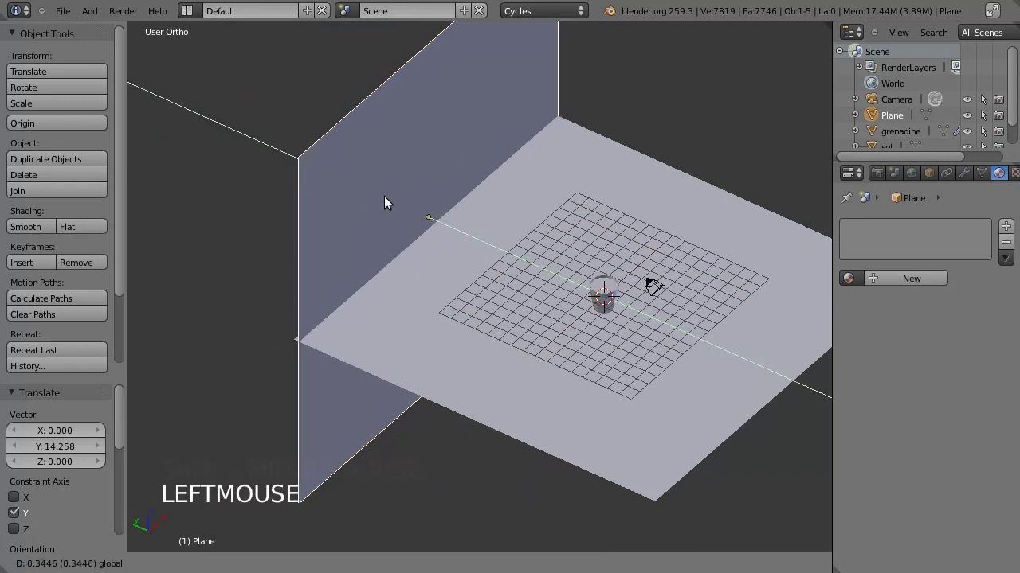
click(432, 188)
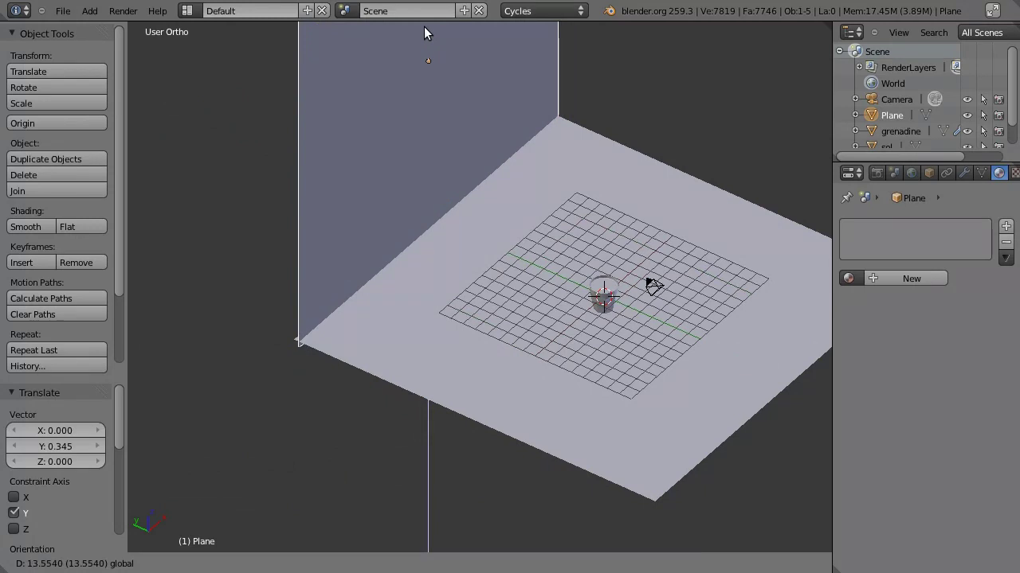
middle_click(607, 367)
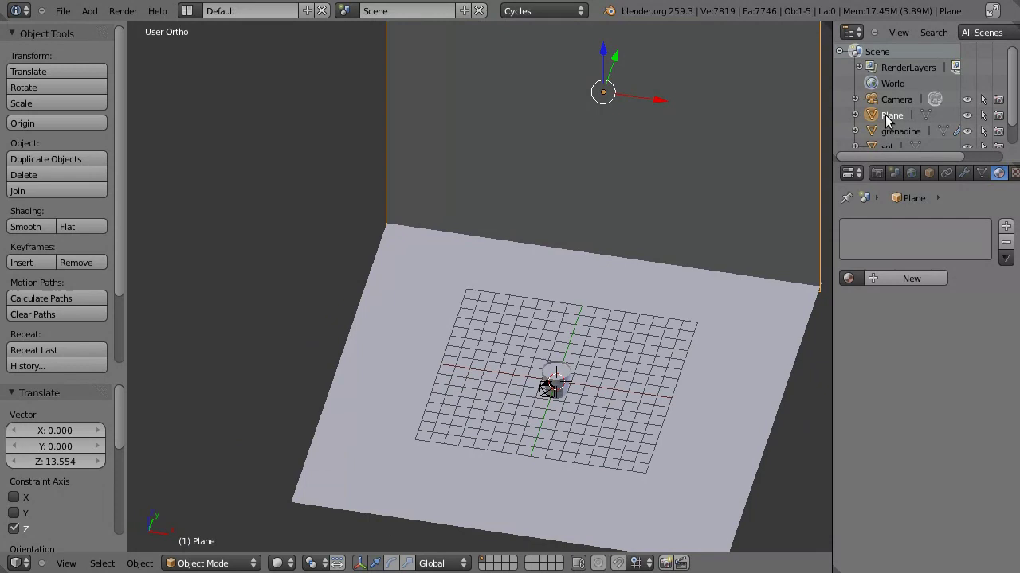
click(898, 120)
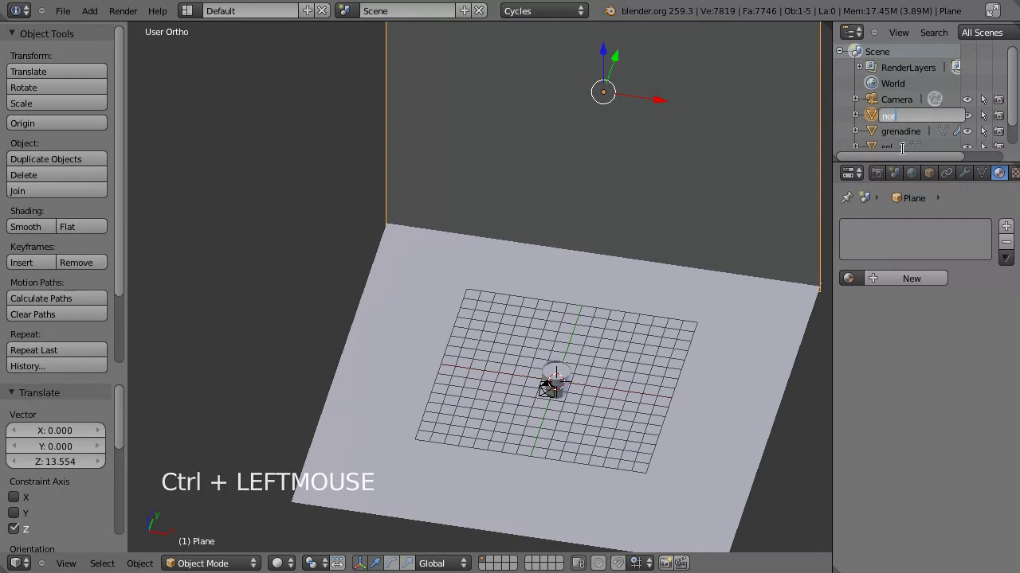
Give nord a new 'mur' material with a Glossy BSDF surface and roughness 0.100
click(920, 285)
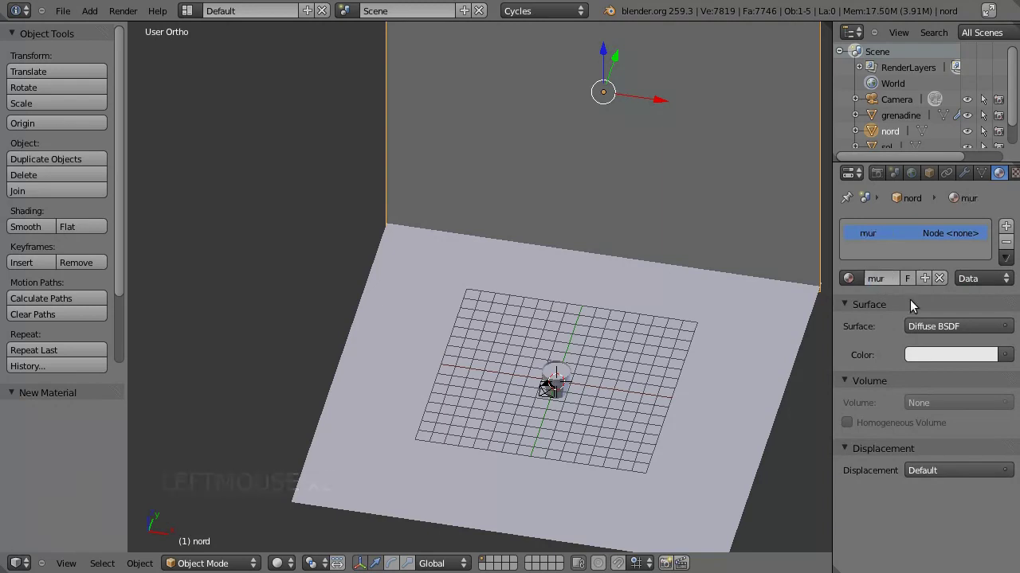
click(950, 330)
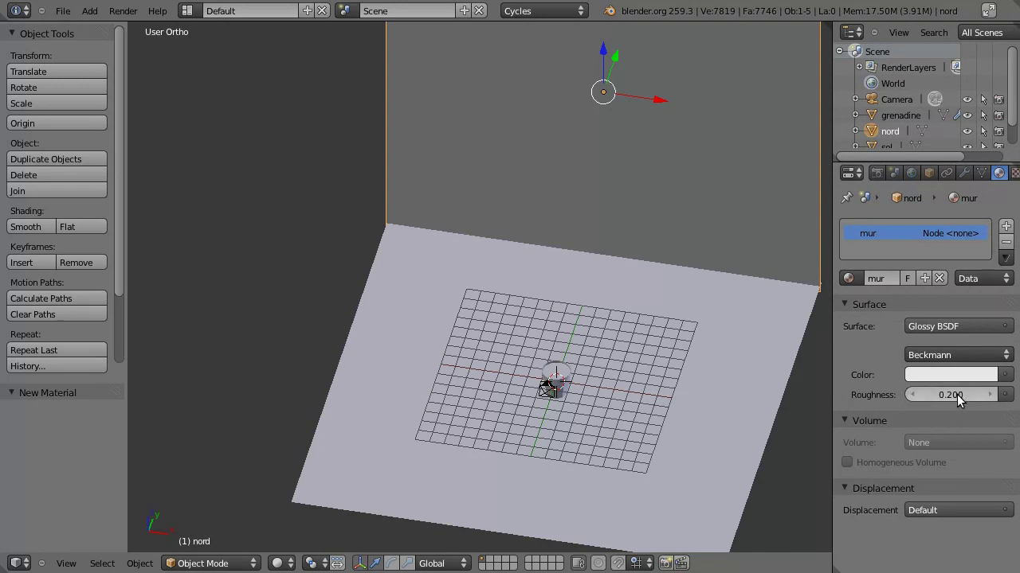
click(960, 401)
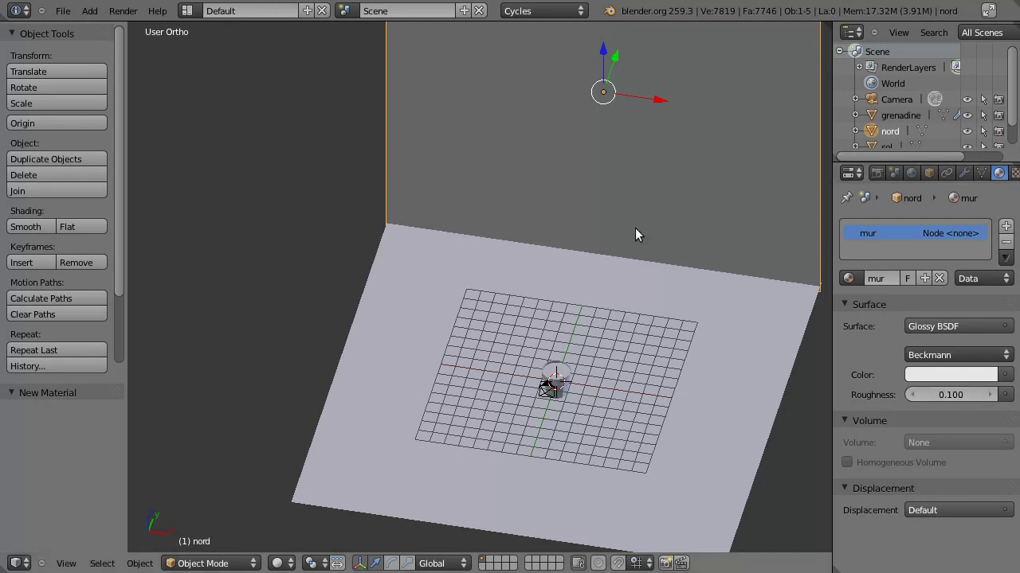
Duplicate the north wall with Shift+D
middle_click(505, 257)
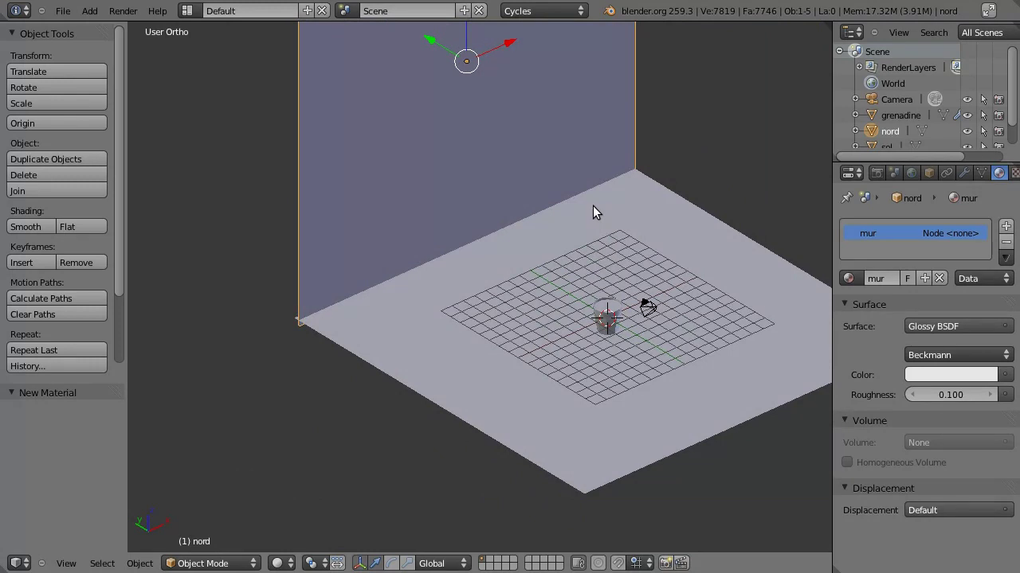
key(shift+d)
middle_click(652, 169)
middle_click(478, 325)
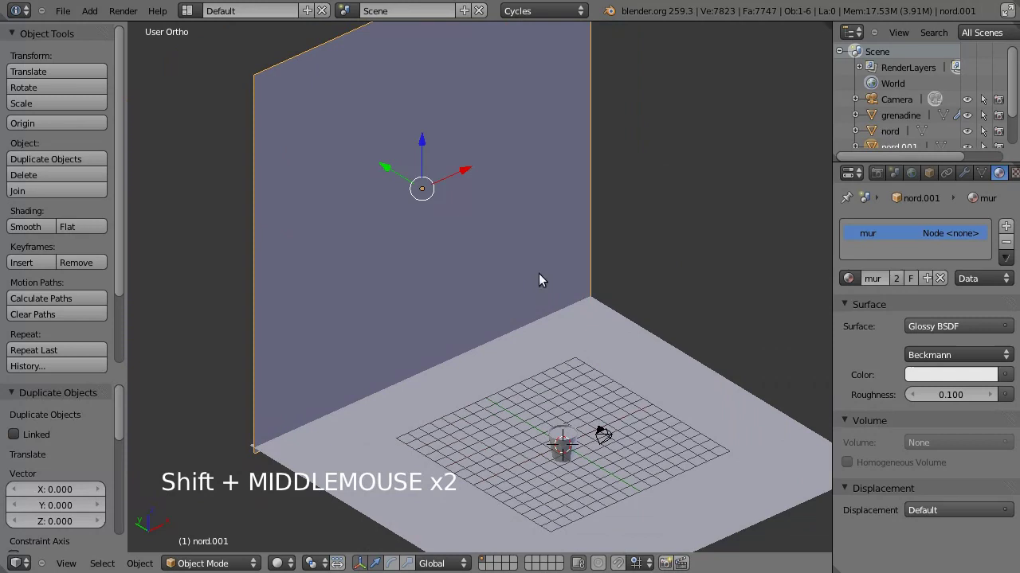
Turn the copy 90° around Z and slide it −14.457 along Y as a second wall
key(r)
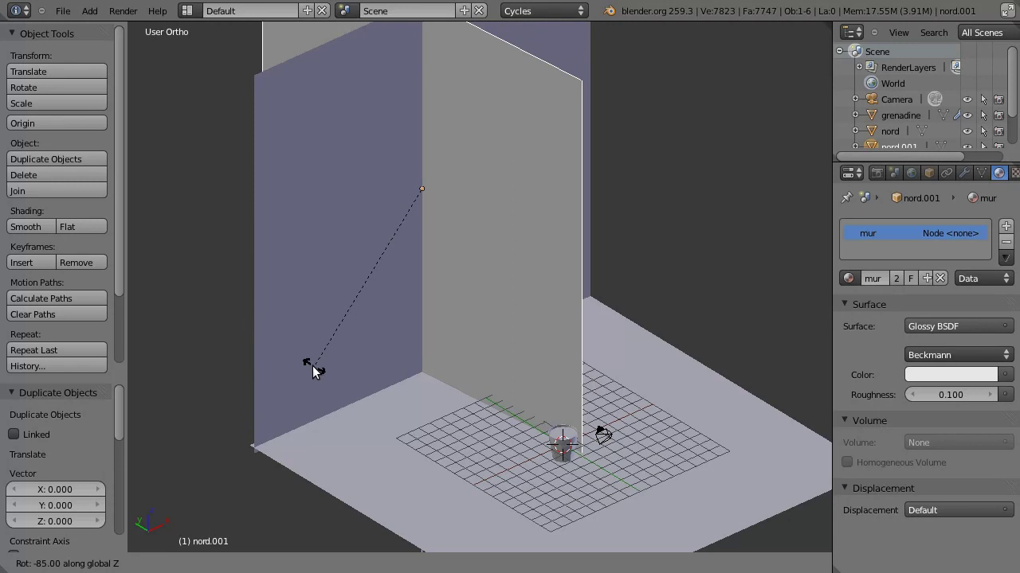
click(311, 372)
middle_click(511, 354)
click(324, 218)
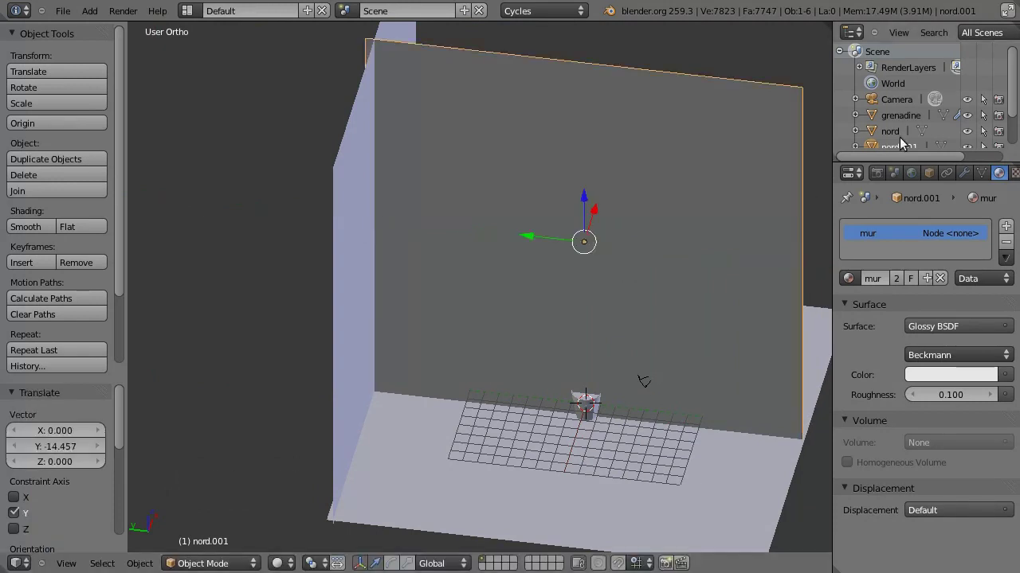
scroll(down, 3)
Name the duplicated wall 'est' and slide it 14.808 along X to the floor's side edge
click(899, 110)
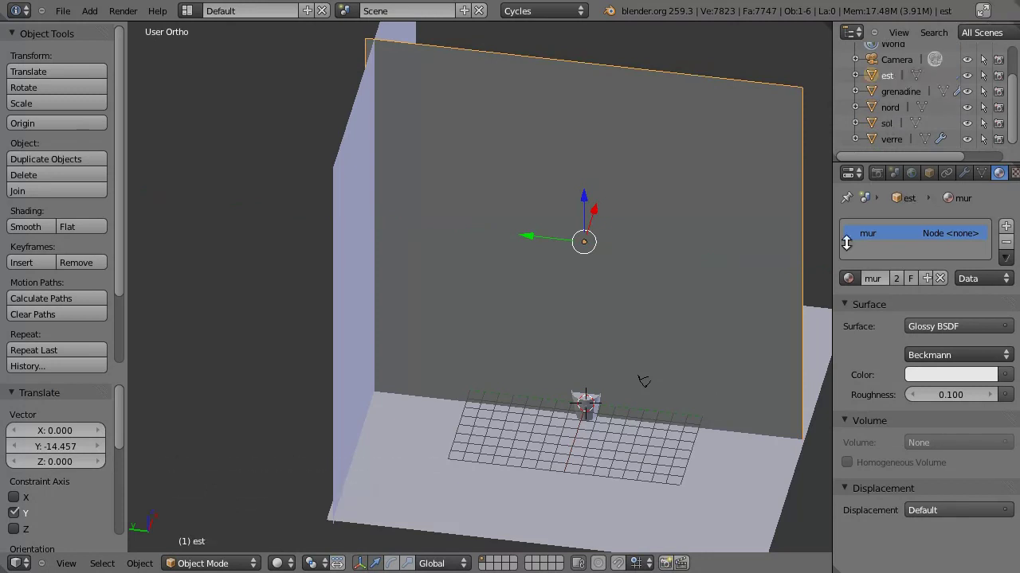
middle_click(590, 435)
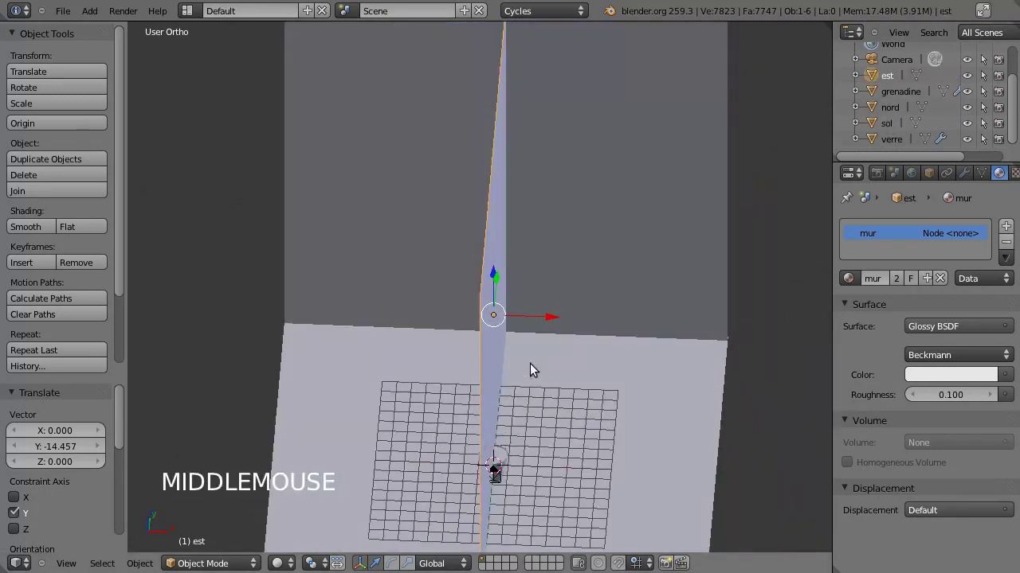
click(556, 320)
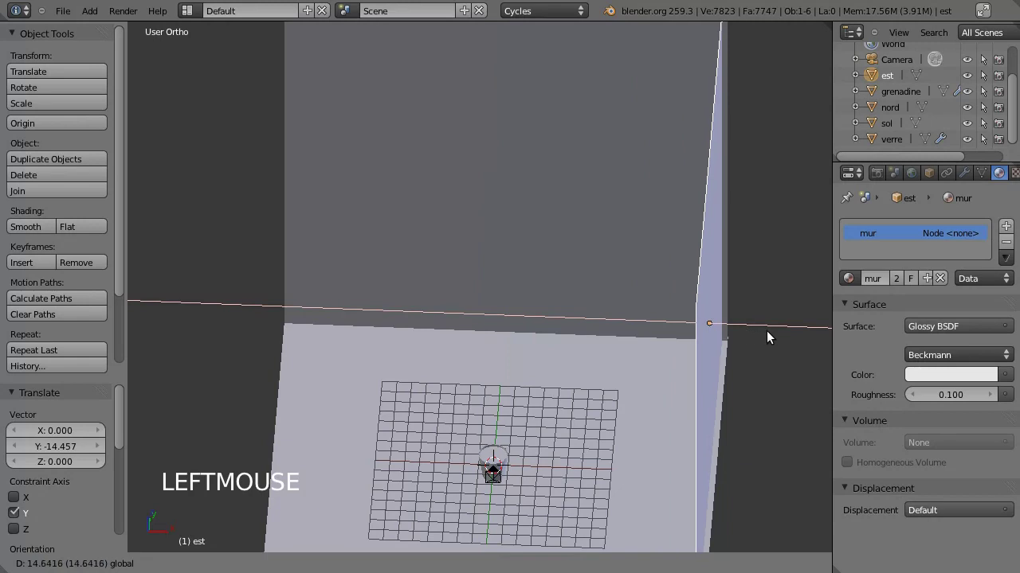
middle_click(460, 360)
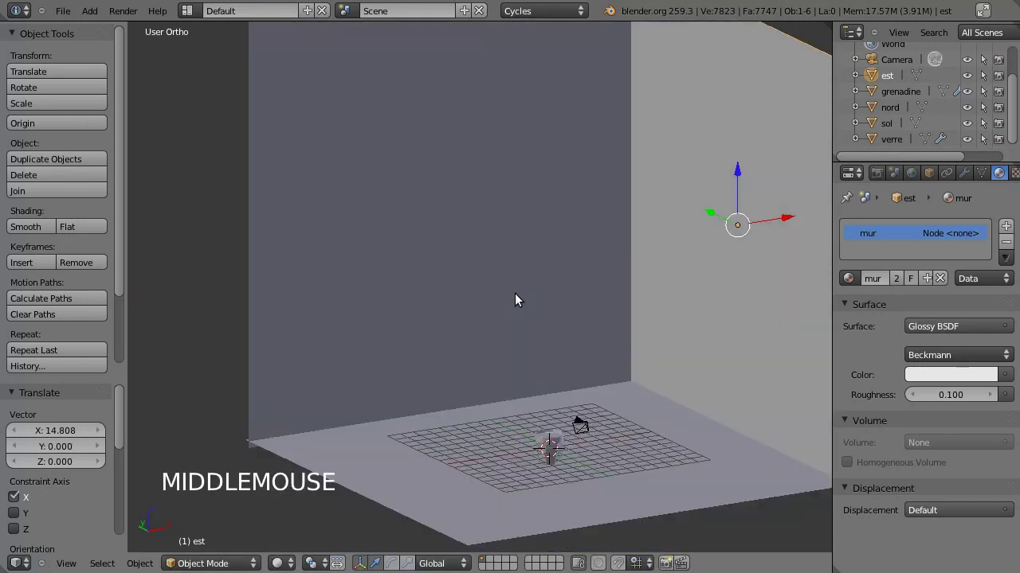
Orbit around the corner to inspect the glass, the east wall and the floor
middle_click(548, 314)
scroll(up, 3)
middle_click(541, 277)
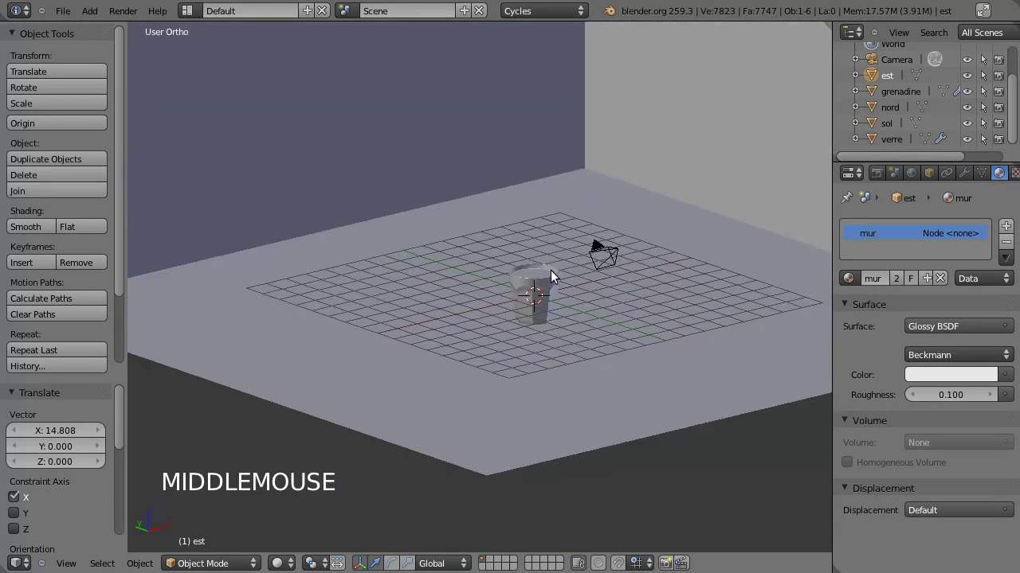
scroll(down, 3)
middle_click(505, 294)
scroll(down, 3)
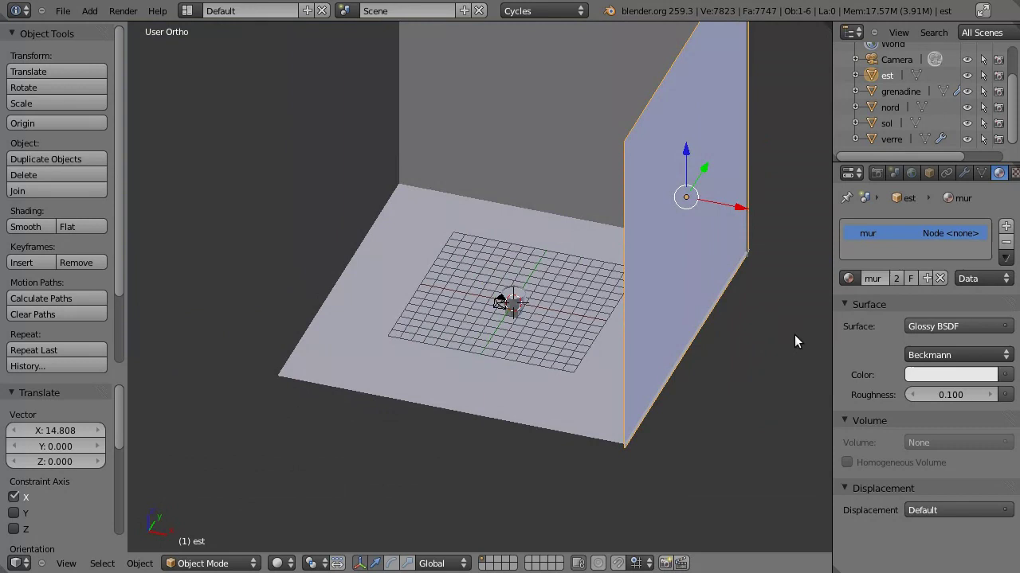
middle_click(440, 285)
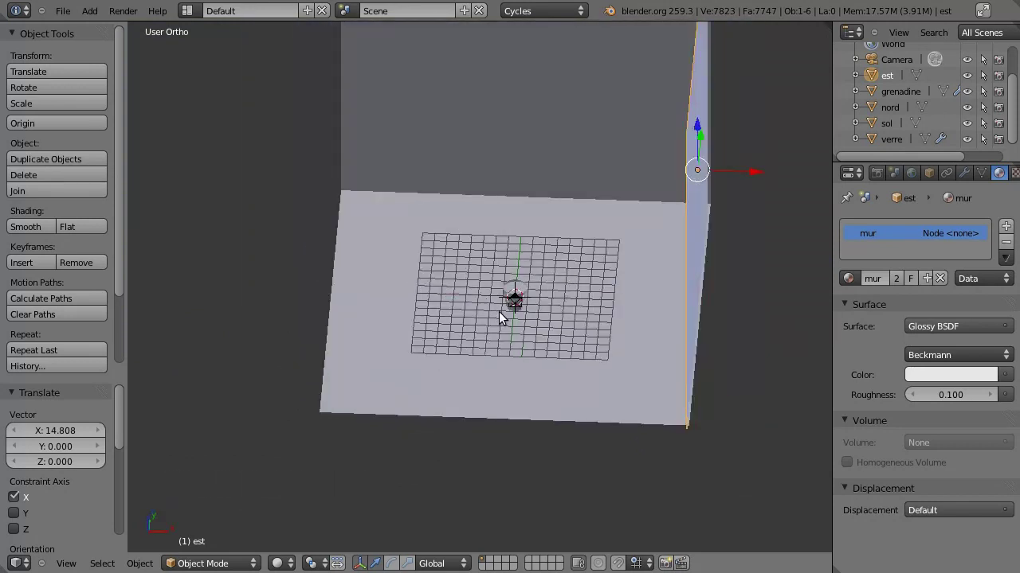
Rotate the new plane -90° about Y so it stands upright and scale it to about 3
key(shift+a)
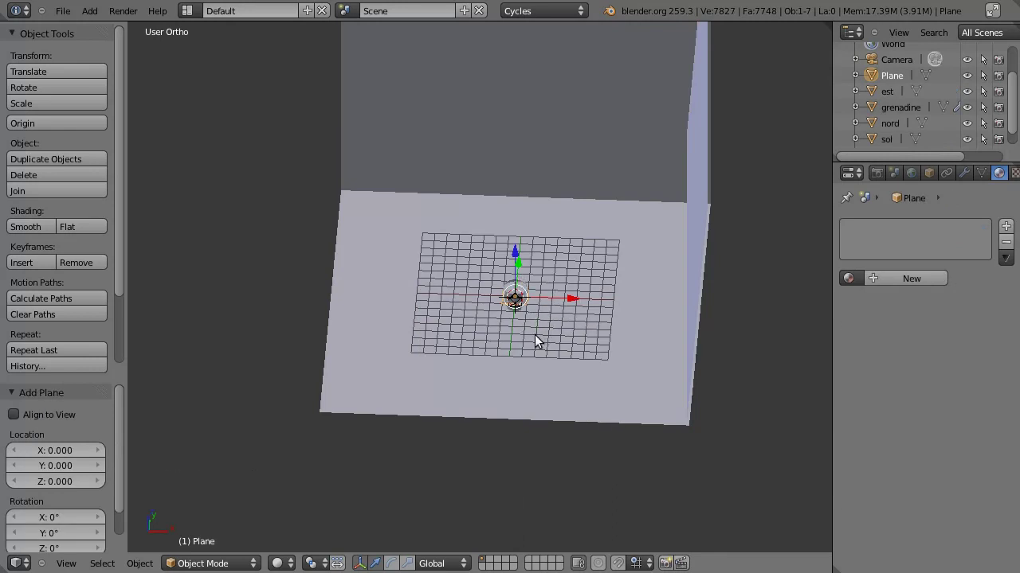
key(r)
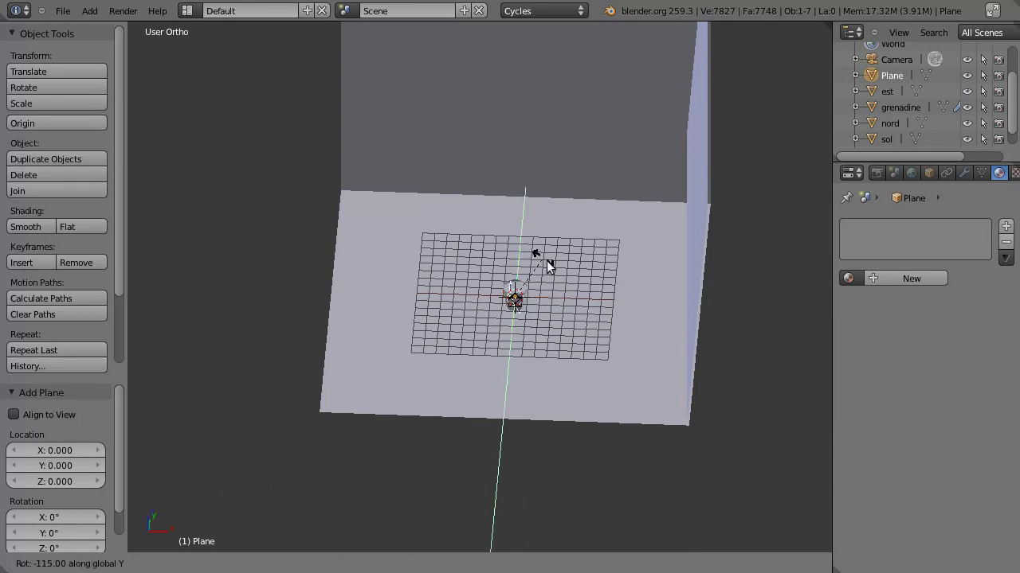
click(559, 278)
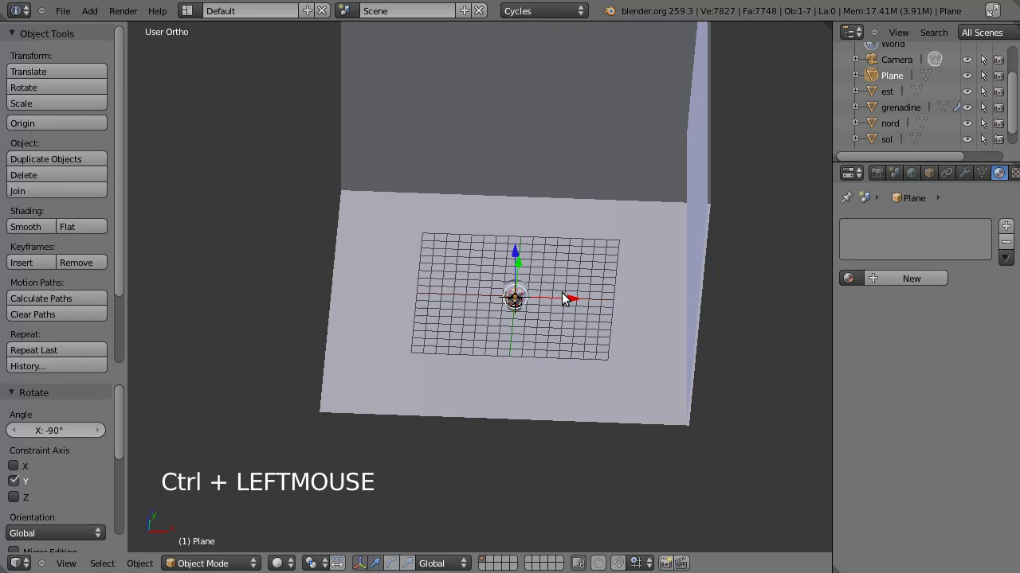
click(569, 297)
middle_click(313, 314)
key(s)
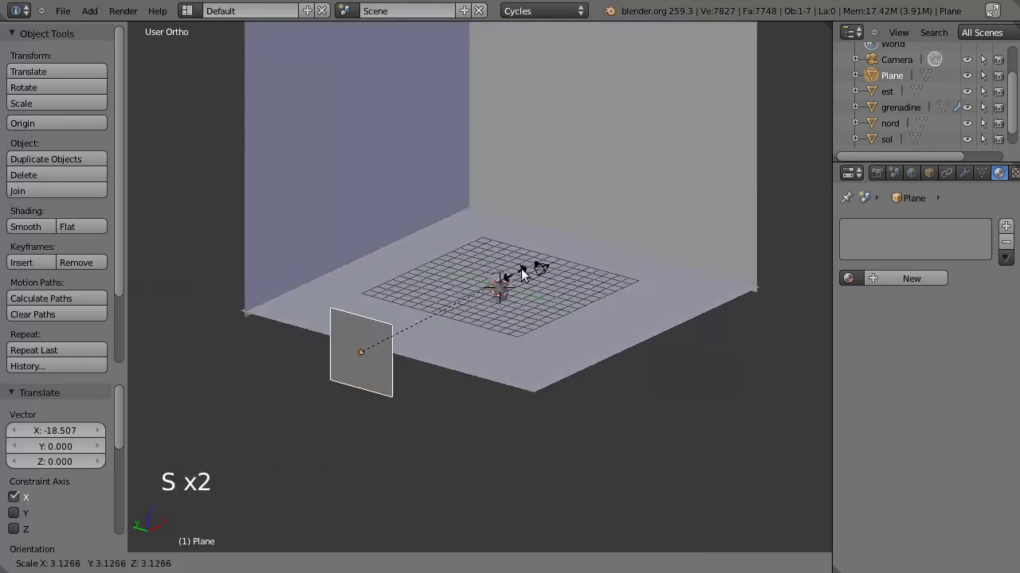
click(692, 190)
Move the panel along X beside the floor and lower it 2.151 along Z
click(365, 307)
middle_click(477, 357)
middle_click(478, 364)
click(421, 219)
middle_click(539, 337)
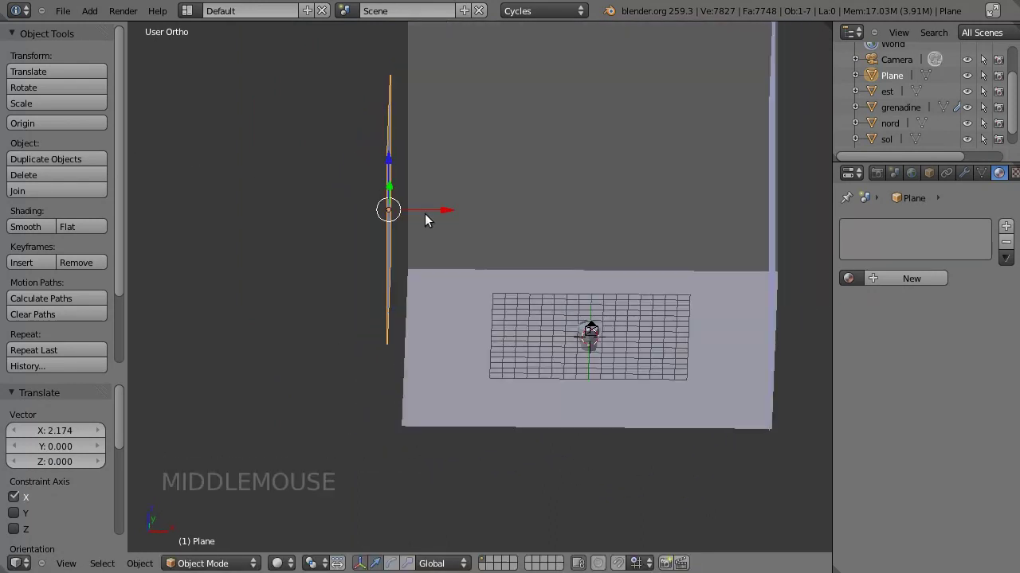
click(448, 215)
click(386, 160)
middle_click(501, 259)
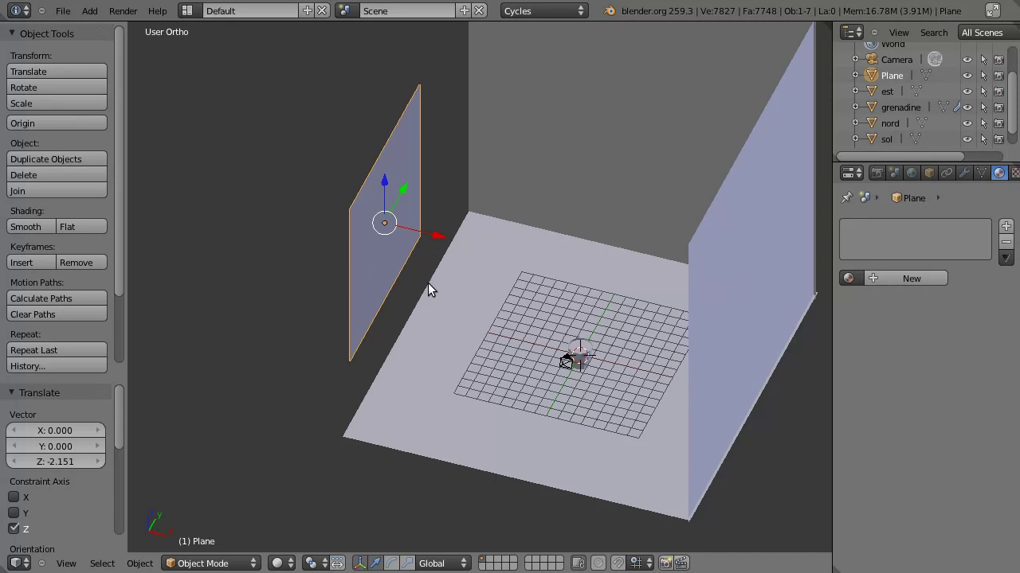
middle_click(520, 349)
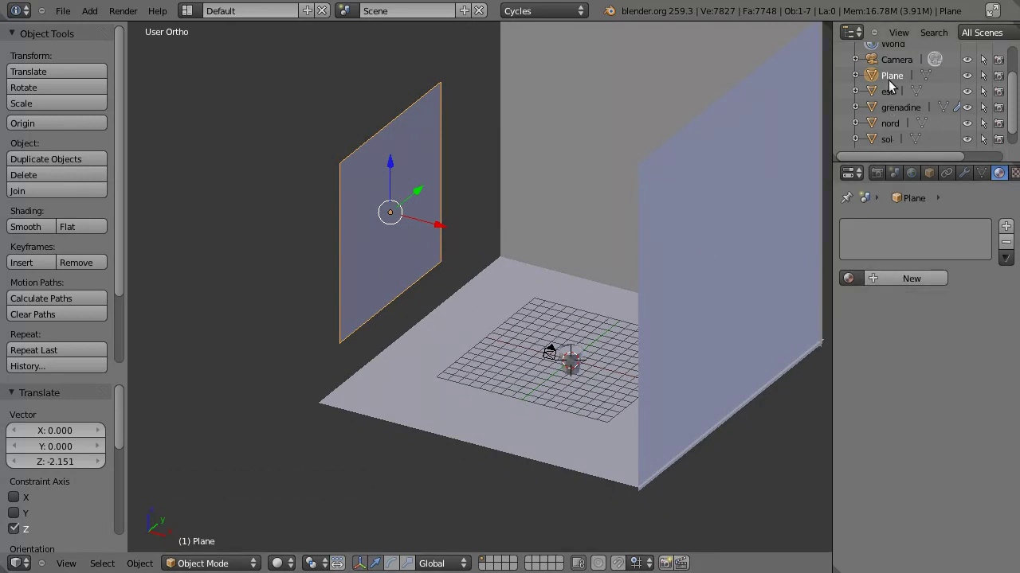
Rename the panel 'lampe' and give it a 'lampe' Emission material, strength 30, warm white colour
click(898, 81)
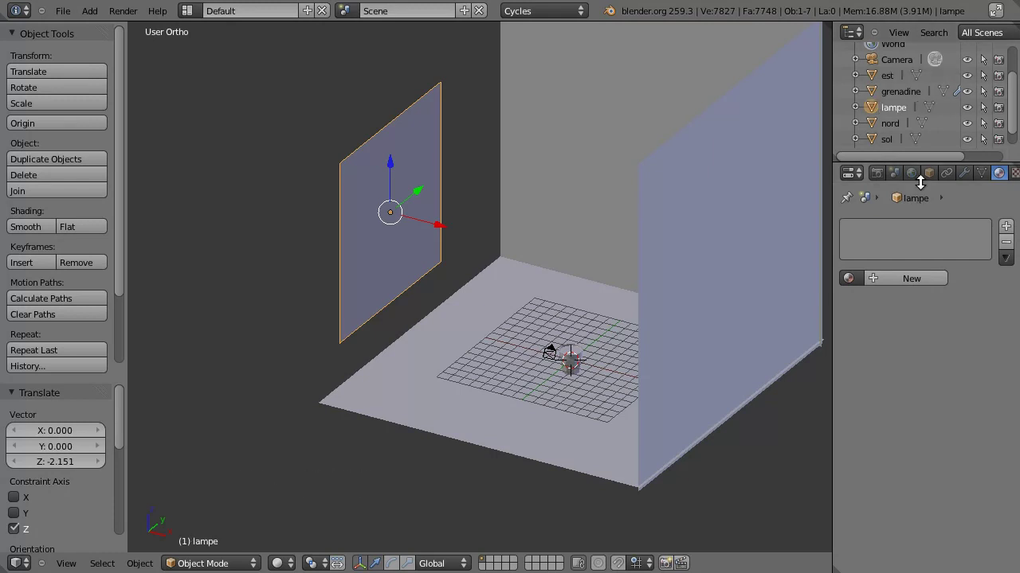
click(931, 281)
click(897, 288)
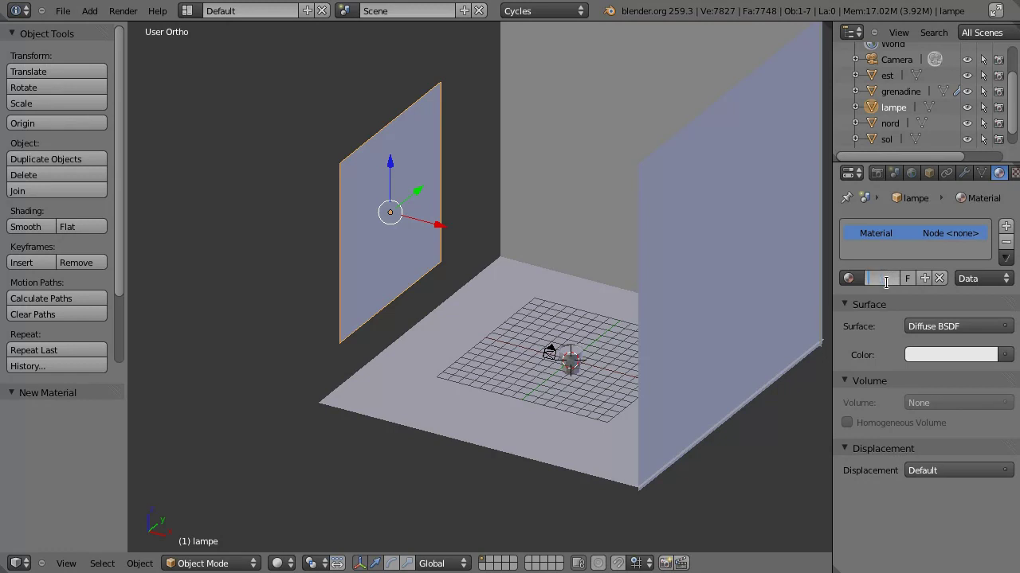
click(929, 327)
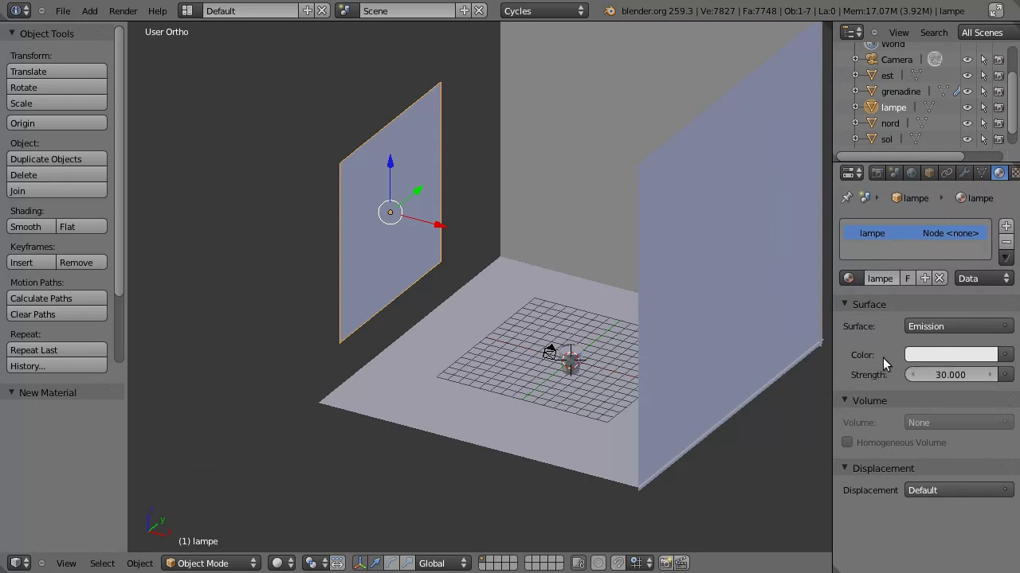
click(964, 360)
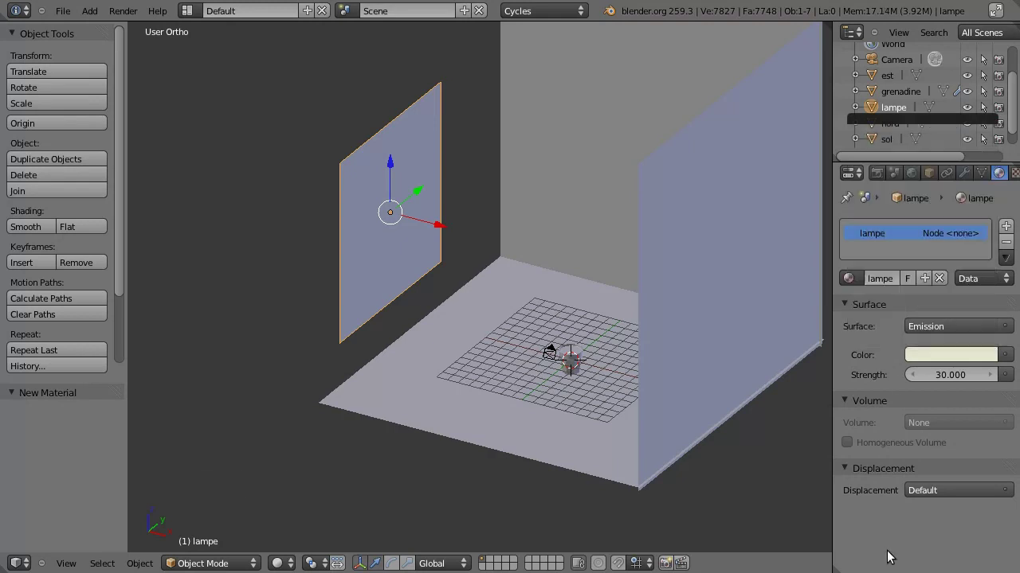
middle_click(472, 326)
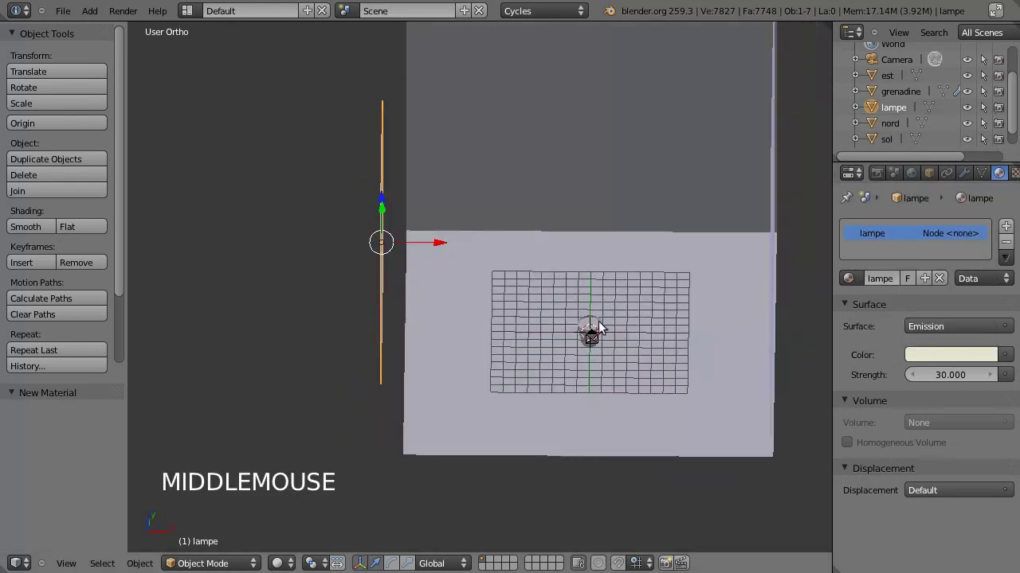
middle_click(546, 260)
middle_click(480, 363)
scroll(up, 3)
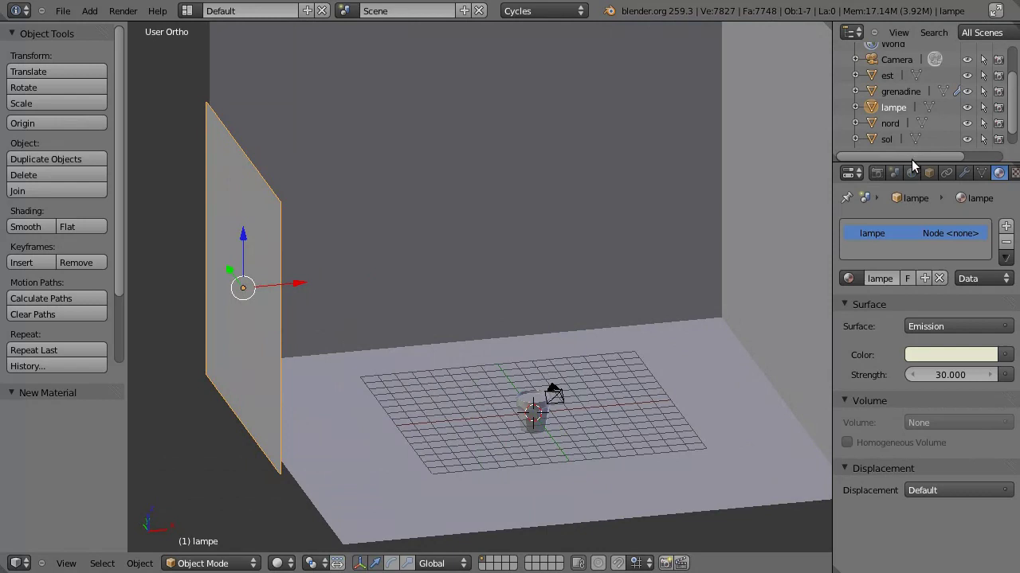
Raise the render resolution scale from 50% to 80% and start the Cycles render
click(885, 177)
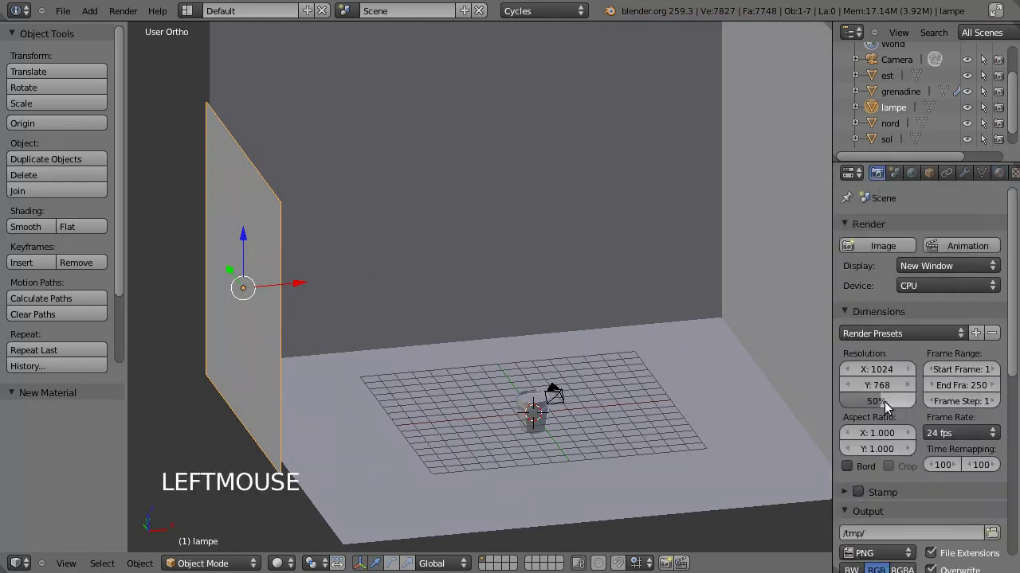
click(882, 400)
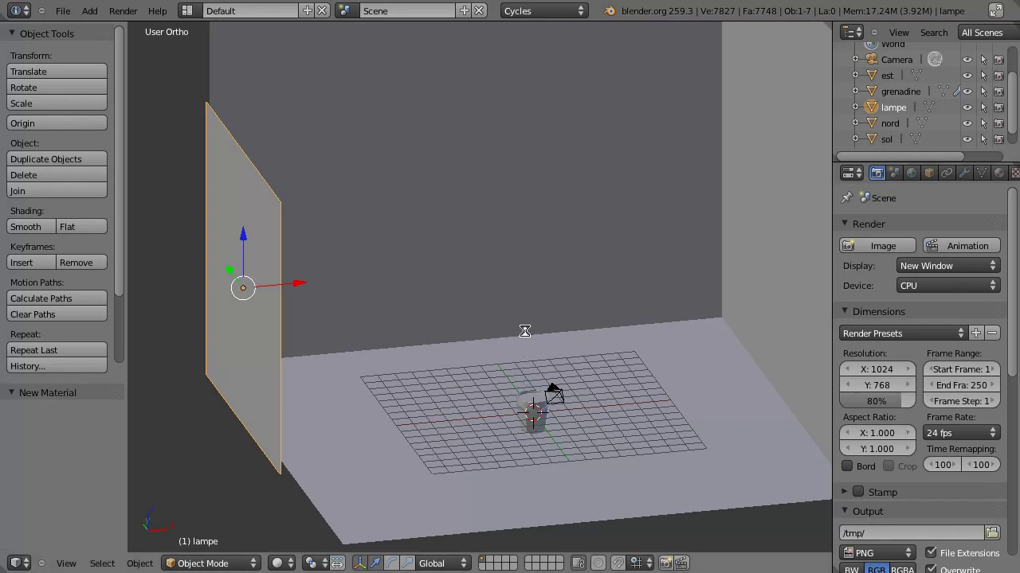
key(F12)
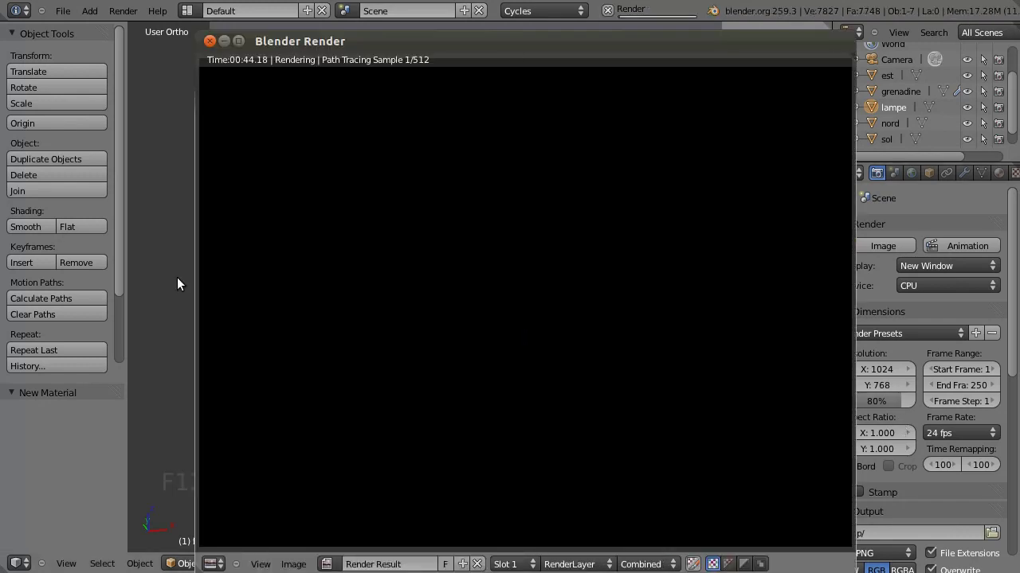